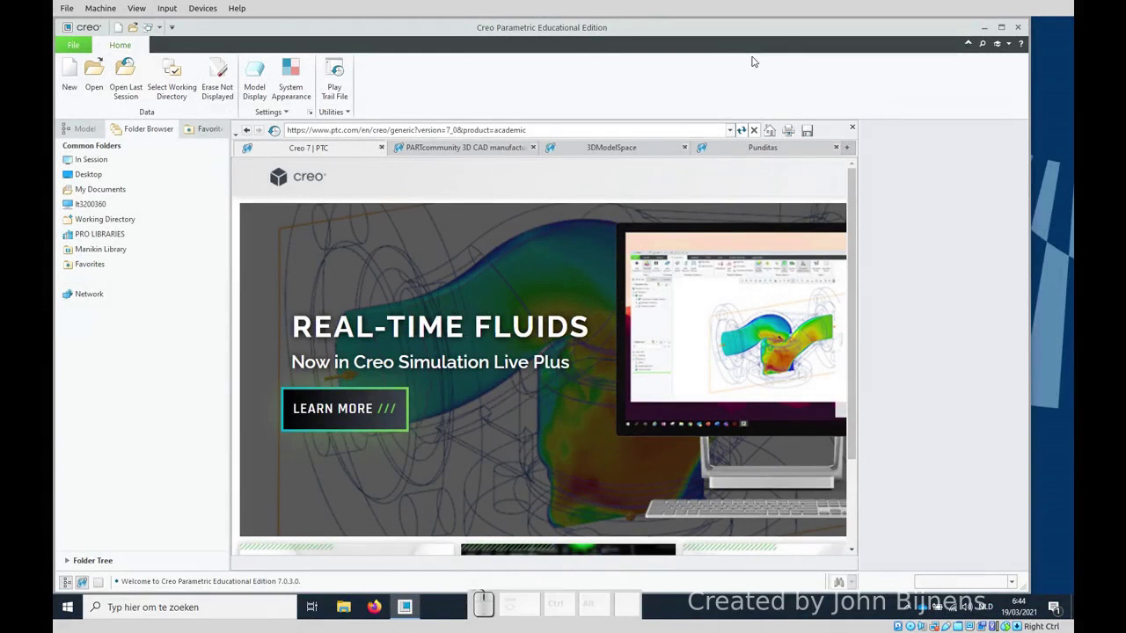
Step: Create the new solid part CENTRELINES from the default template
{"action": "left_click", "coordinate": [68, 83]}
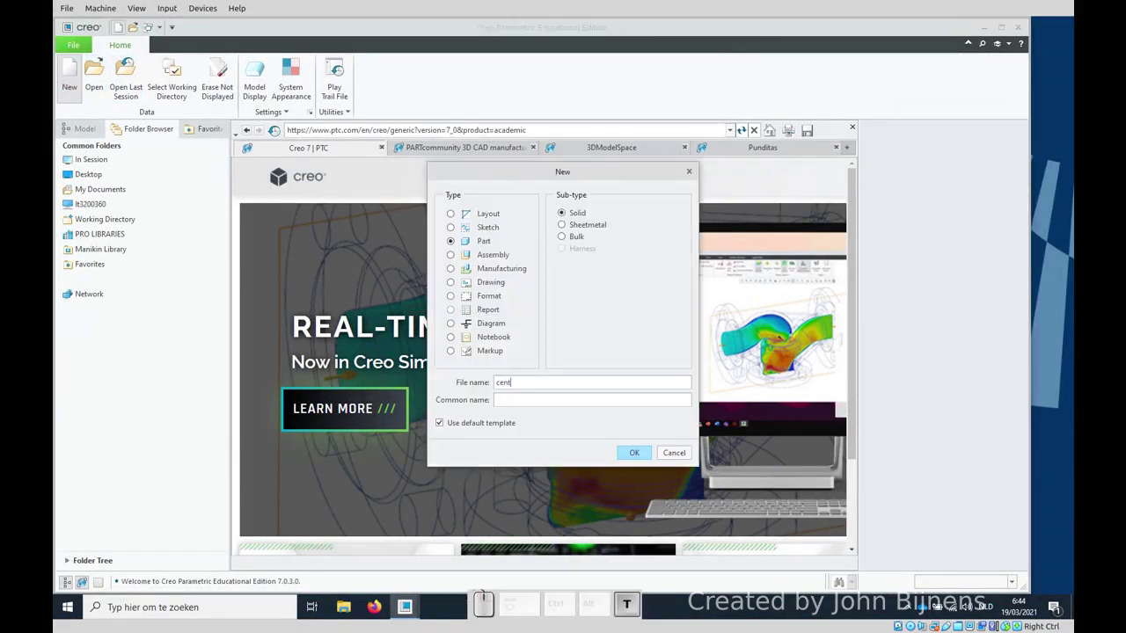
{"action": "key", "text": "Return"}
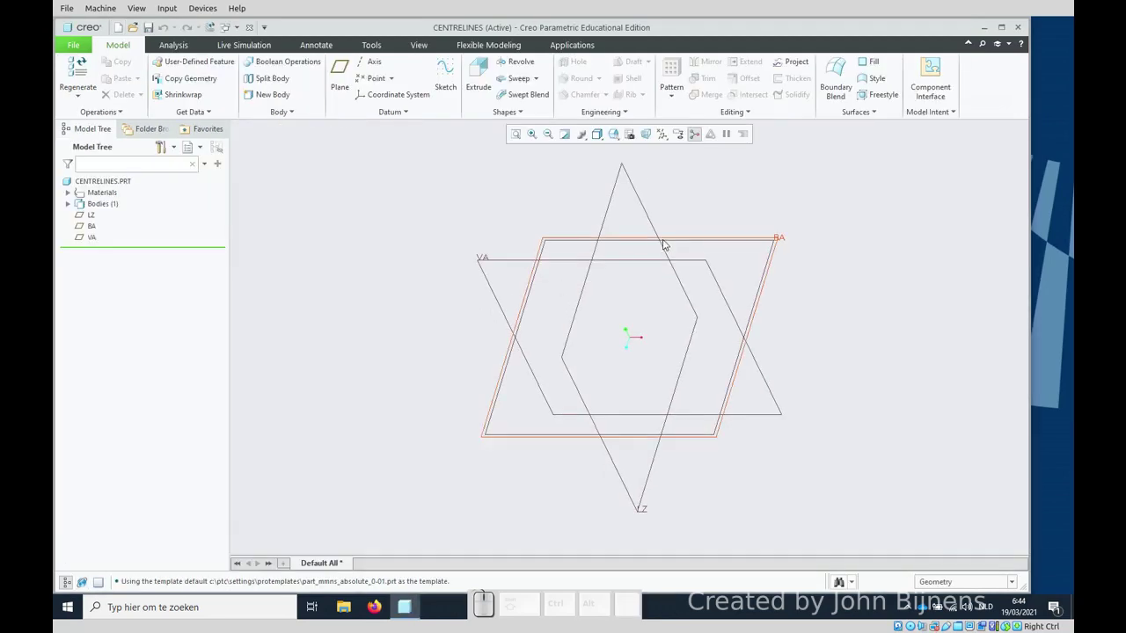
Step: Start an extrusion sketch on the datum plane with VA and LZ as references
{"action": "left_click", "coordinate": [677, 239]}
{"action": "left_click", "coordinate": [677, 243]}
{"action": "left_click", "coordinate": [702, 185]}
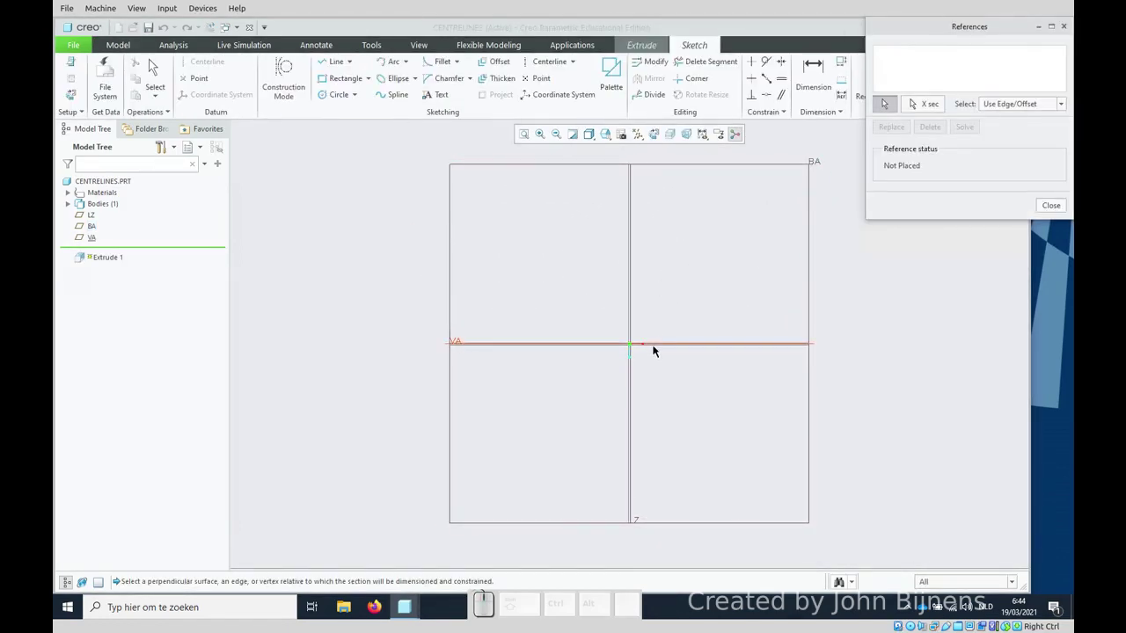
{"action": "left_click", "coordinate": [656, 345]}
{"action": "left_click", "coordinate": [632, 326]}
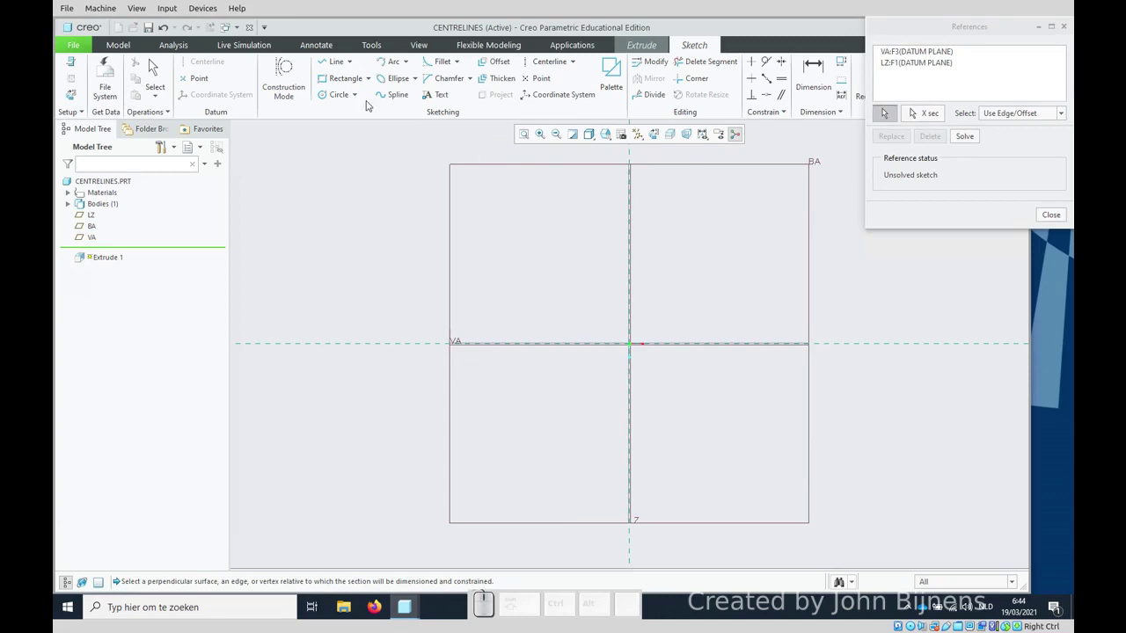
Step: Draw a centre rectangle at the origin
{"action": "left_click", "coordinate": [373, 80]}
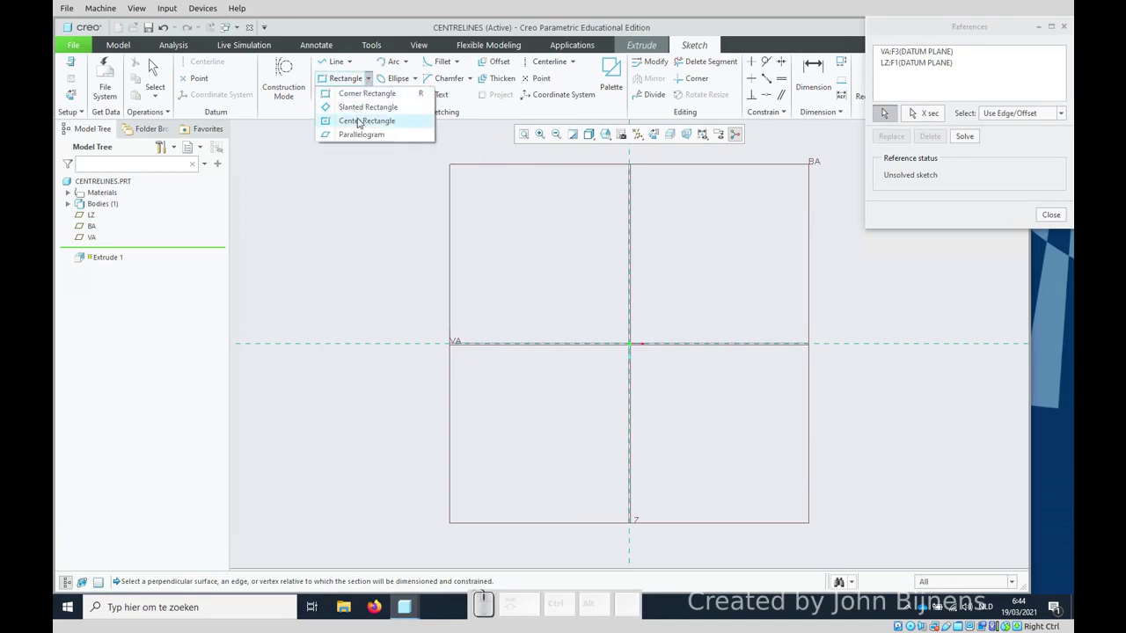
{"action": "left_click", "coordinate": [363, 120]}
{"action": "left_click", "coordinate": [155, 62]}
{"action": "left_click", "coordinate": [499, 262]}
{"action": "left_click", "coordinate": [491, 252]}
{"action": "left_click", "coordinate": [509, 326]}
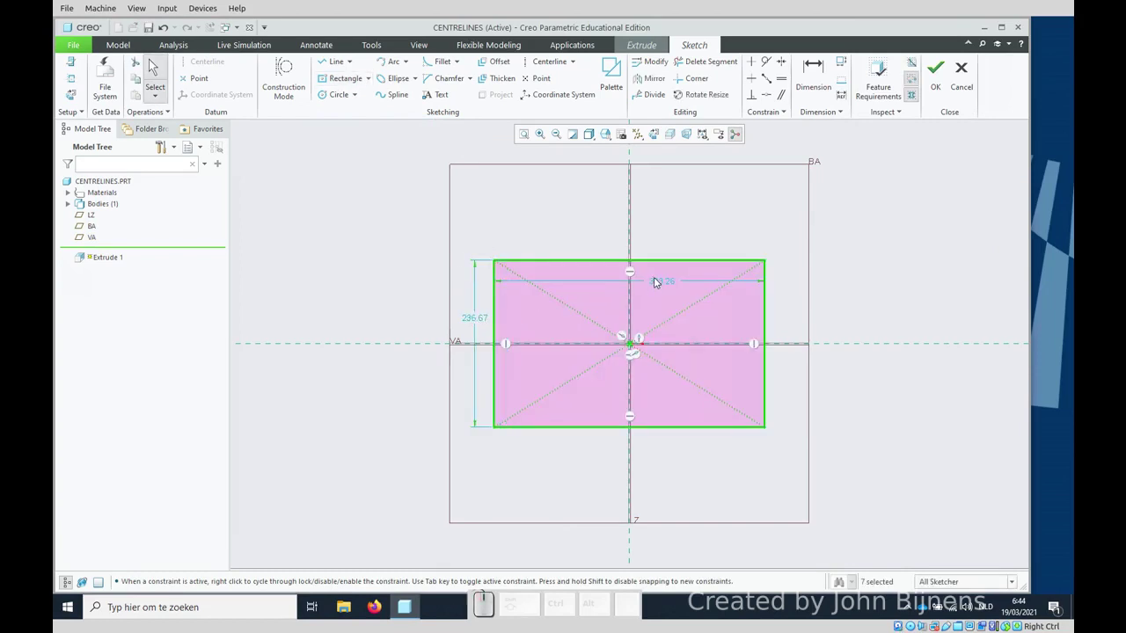
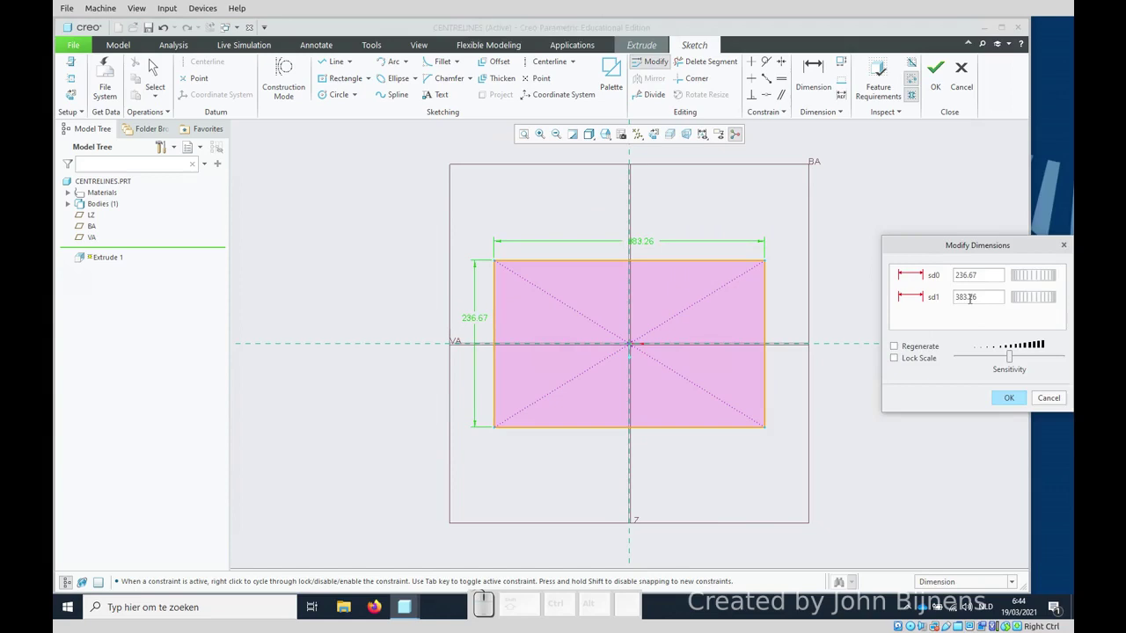
Step: Set the rectangle to 100 high and 150 wide
{"action": "left_click", "coordinate": [155, 61]}
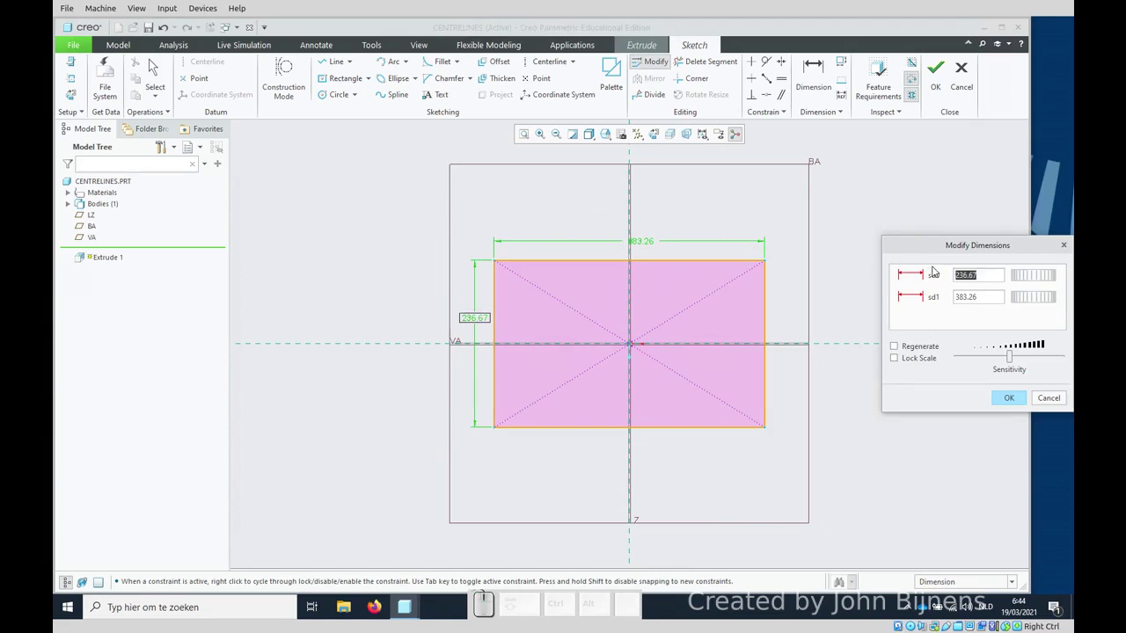
{"action": "key", "text": "KP_1"}
{"action": "key", "text": "KP_0"}
{"action": "key", "text": "KP_Enter"}
{"action": "key", "text": "KP_1"}
{"action": "key", "text": "KP_5"}
{"action": "key", "text": "KP_0"}
{"action": "key", "text": "KP_Enter"}
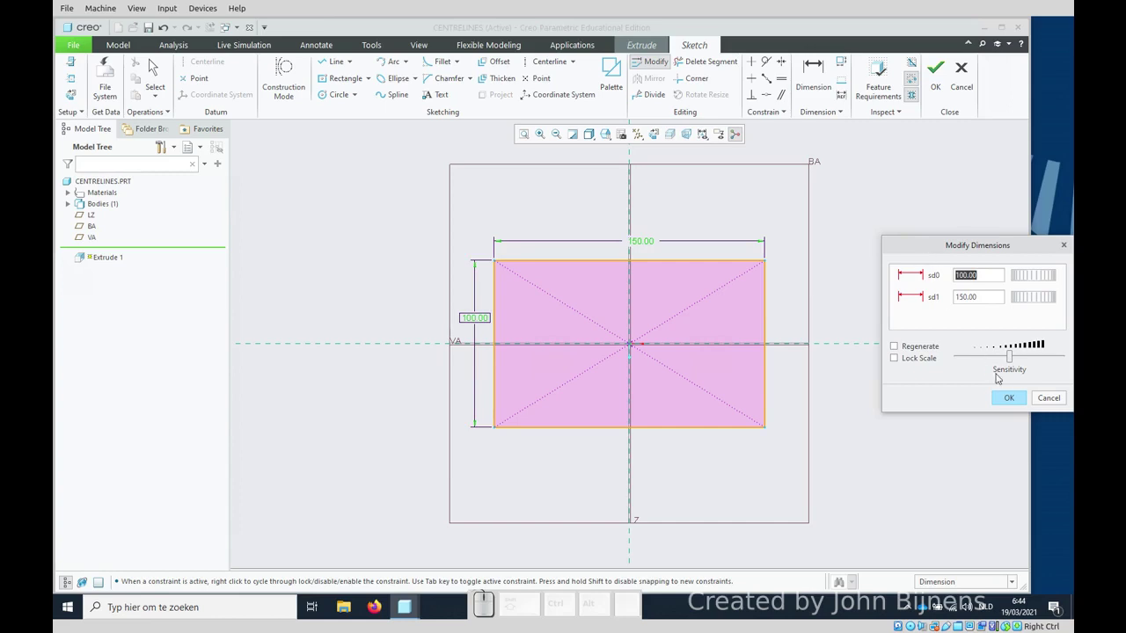
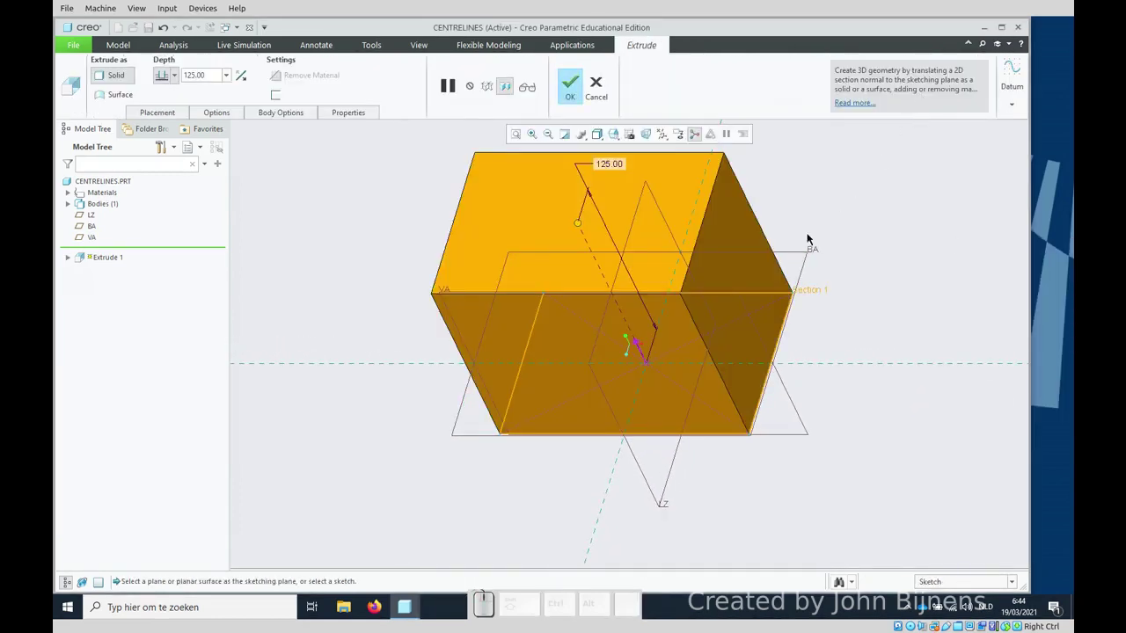
Step: Set the plate's extrusion depth to 30
{"action": "left_click", "coordinate": [611, 160]}
{"action": "left_click", "coordinate": [612, 167]}
{"action": "key", "text": "KP_3"}
{"action": "key", "text": "KP_0"}
{"action": "key", "text": "KP_Enter"}
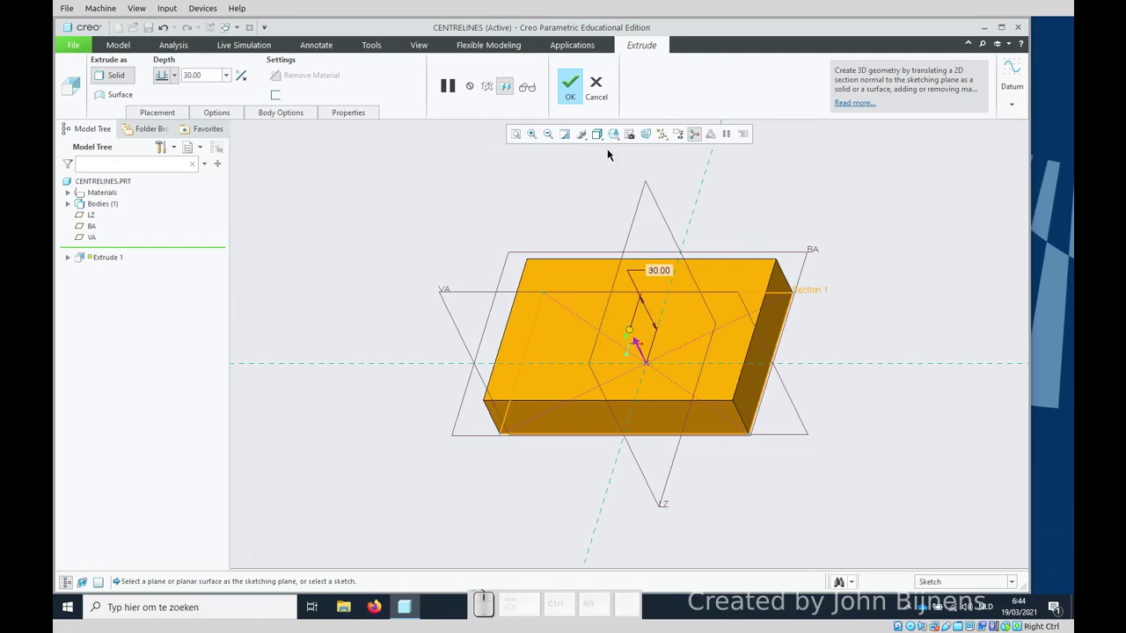
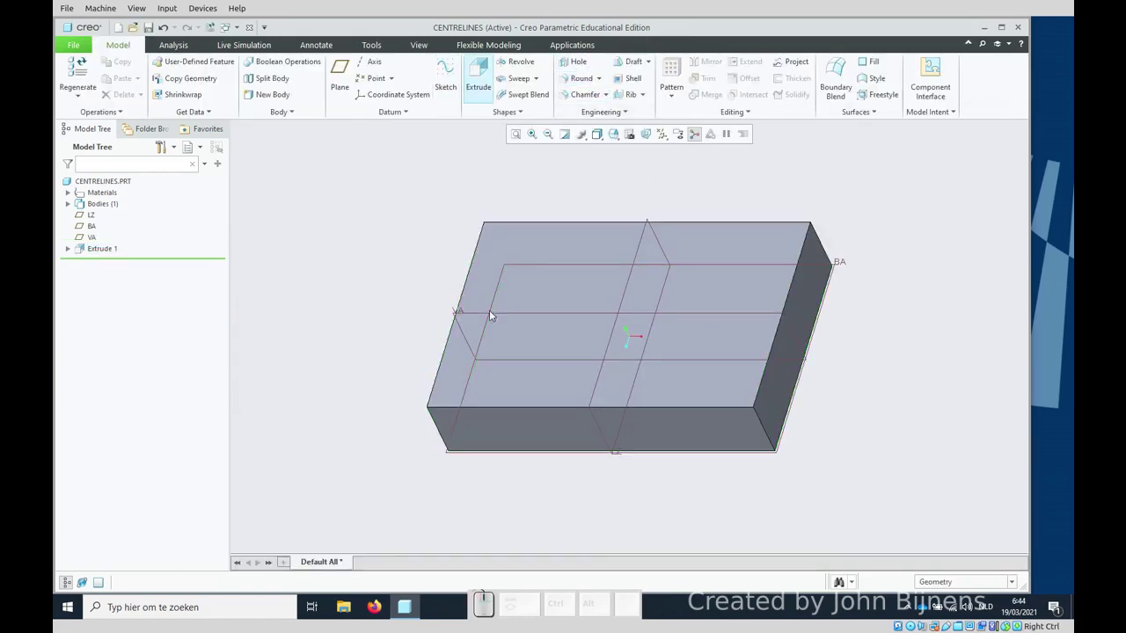
Step: Start a second extrusion sketched on the plate's top face
{"action": "left_click", "coordinate": [555, 245]}
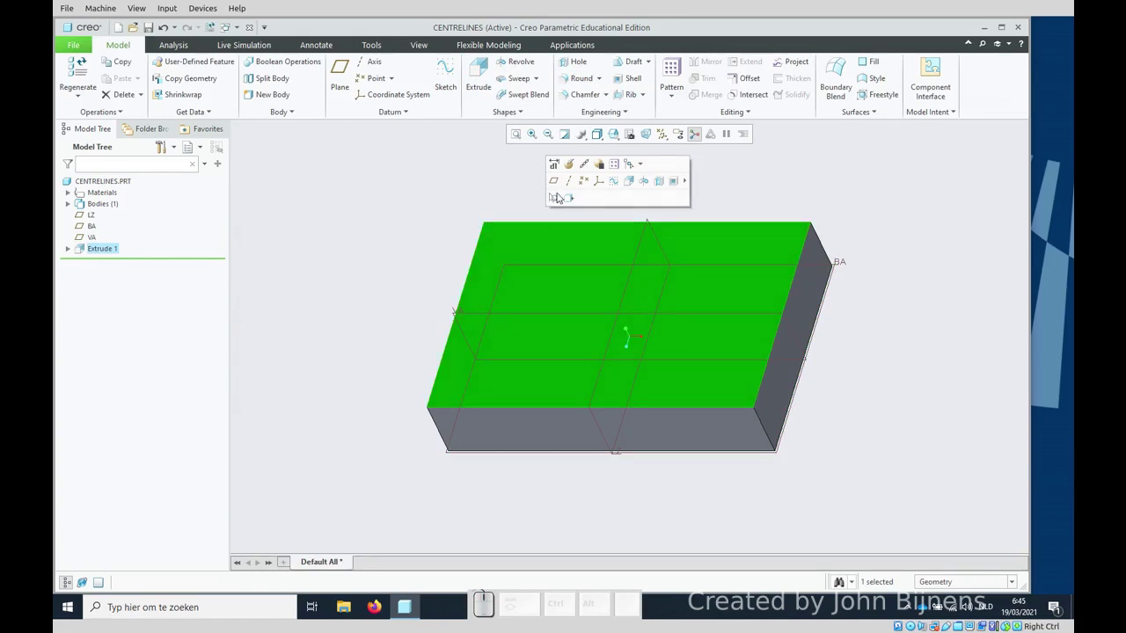
{"action": "left_click", "coordinate": [635, 185]}
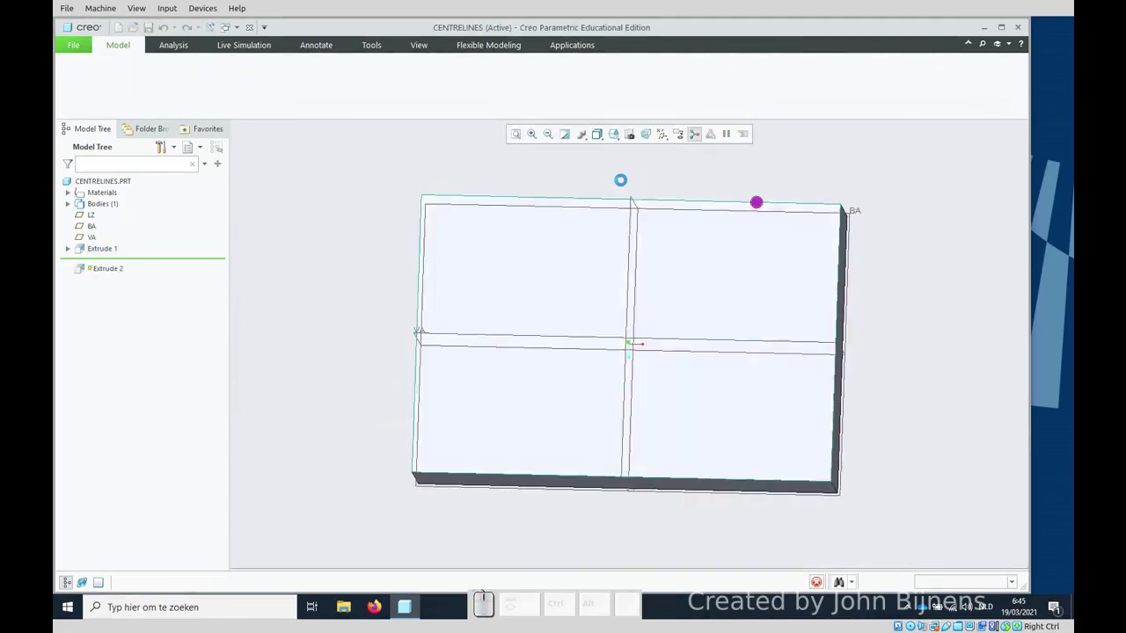
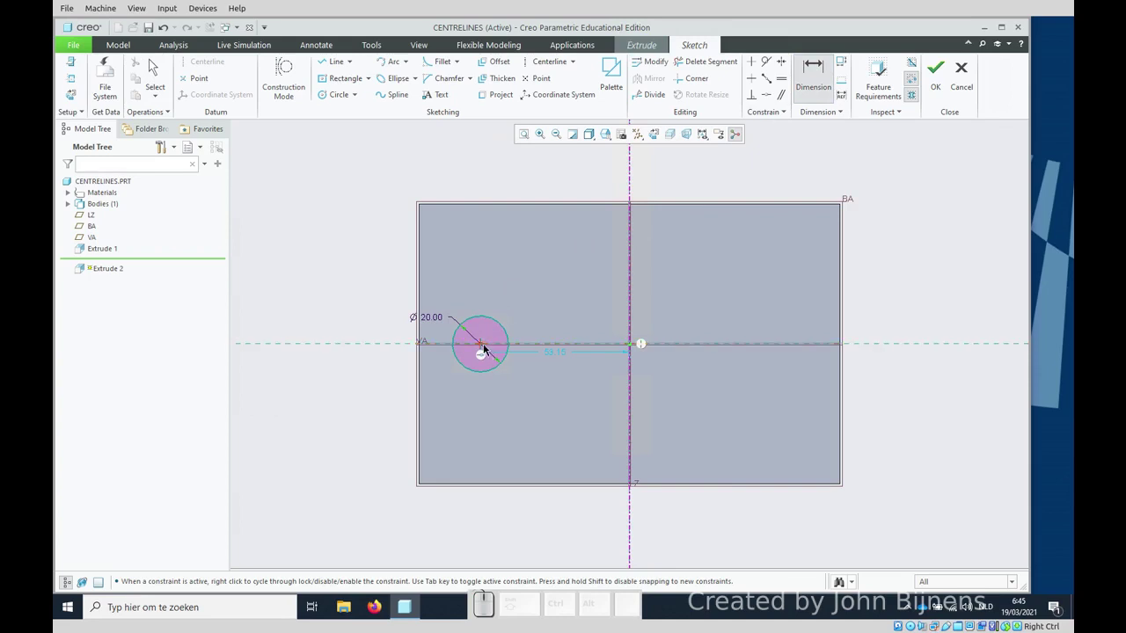
Step: Dimension the circle centre 100 from the vertical centre line
{"action": "left_click", "coordinate": [485, 349]}
{"action": "middle_click", "coordinate": [583, 177]}
{"action": "left_click", "coordinate": [582, 181]}
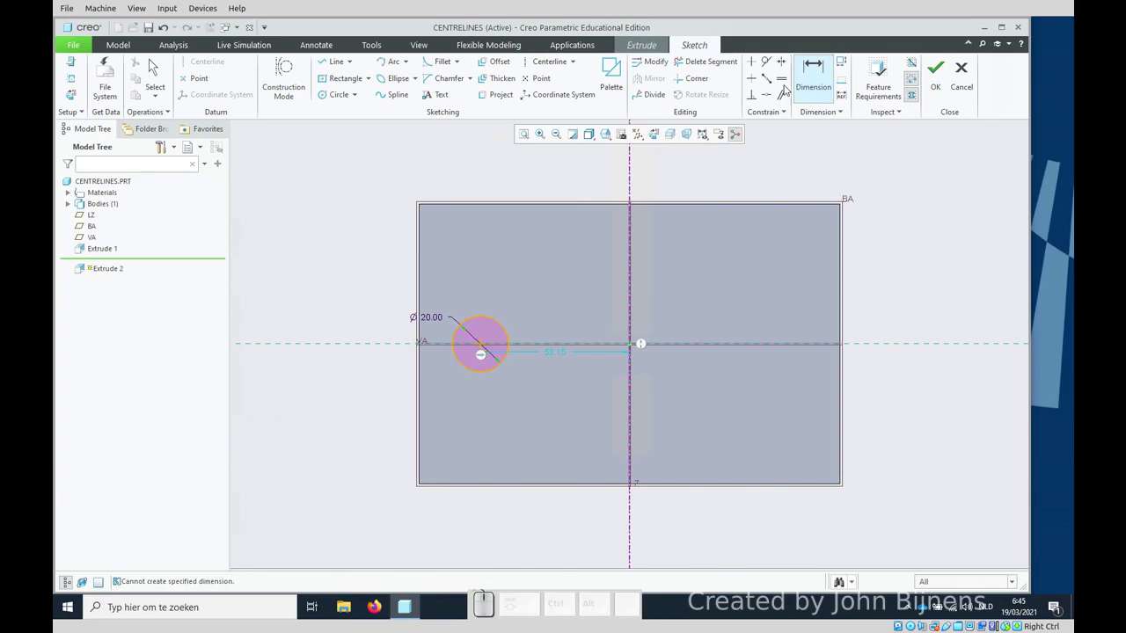
{"action": "left_click", "coordinate": [816, 70]}
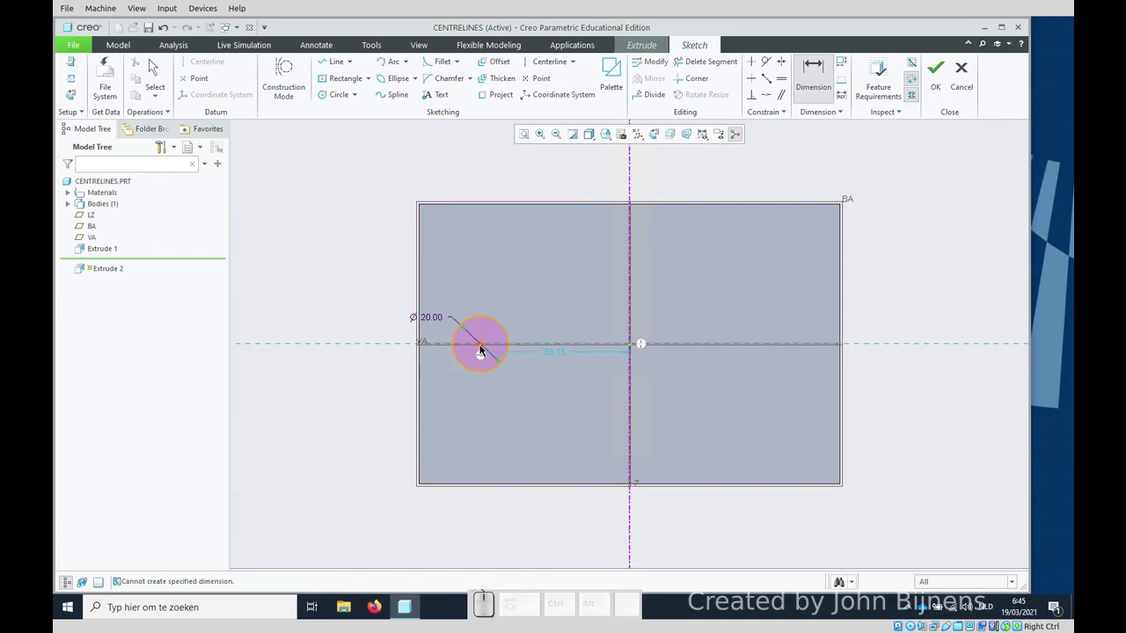
{"action": "left_click", "coordinate": [483, 344]}
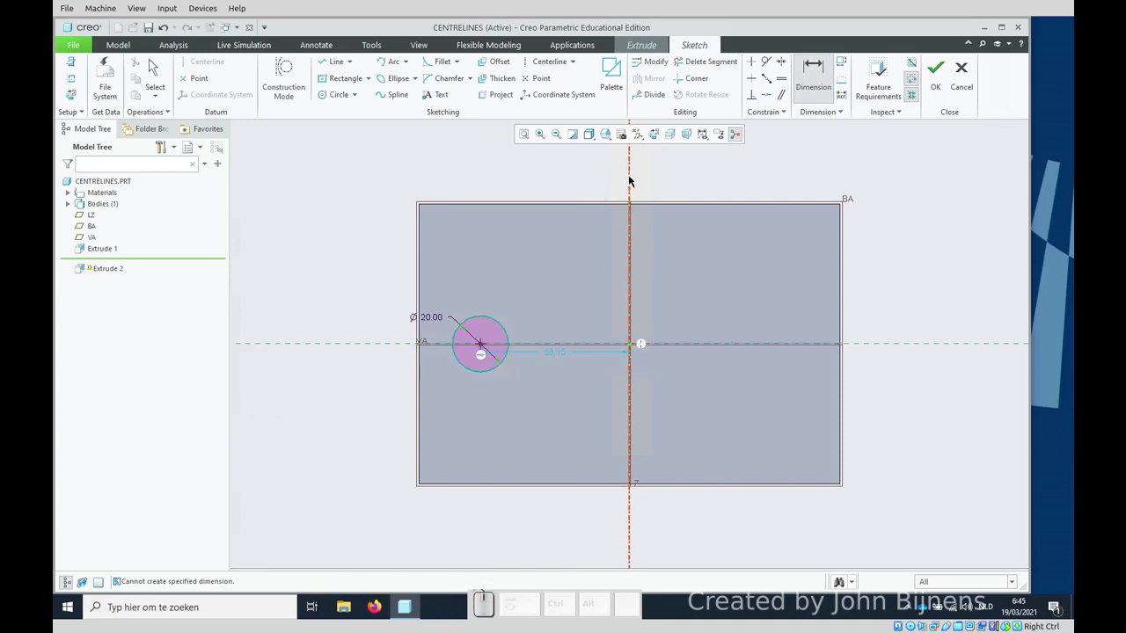
{"action": "left_click", "coordinate": [631, 178]}
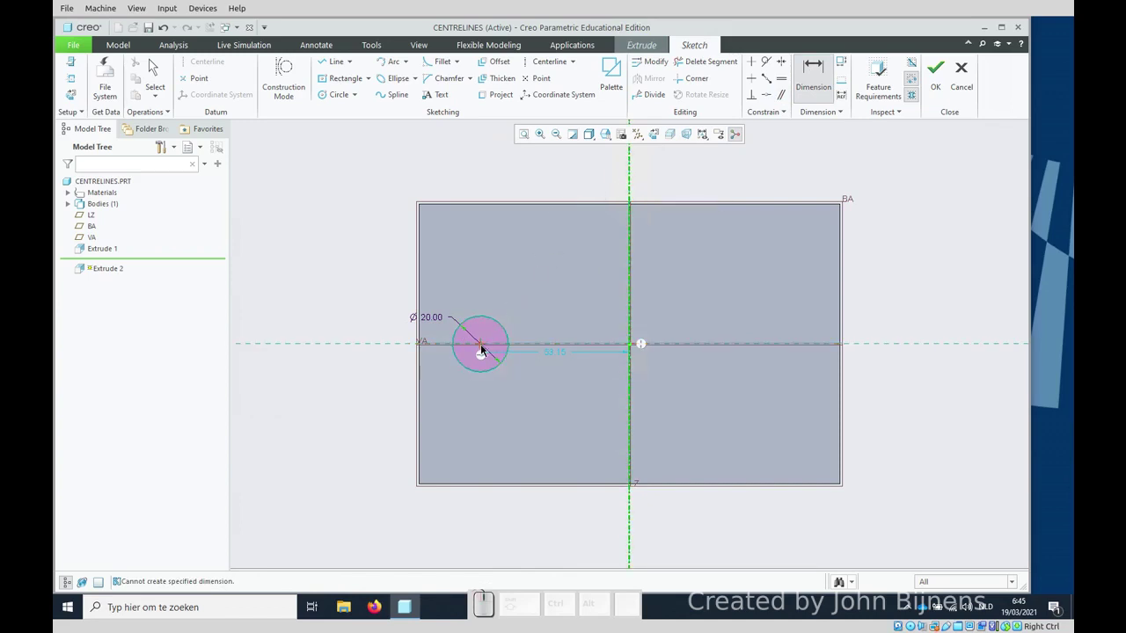
{"action": "left_click", "coordinate": [483, 348]}
{"action": "middle_click", "coordinate": [603, 186]}
{"action": "key", "text": "KP_1"}
{"action": "key", "text": "KP_0"}
{"action": "key", "text": "KP_Enter"}
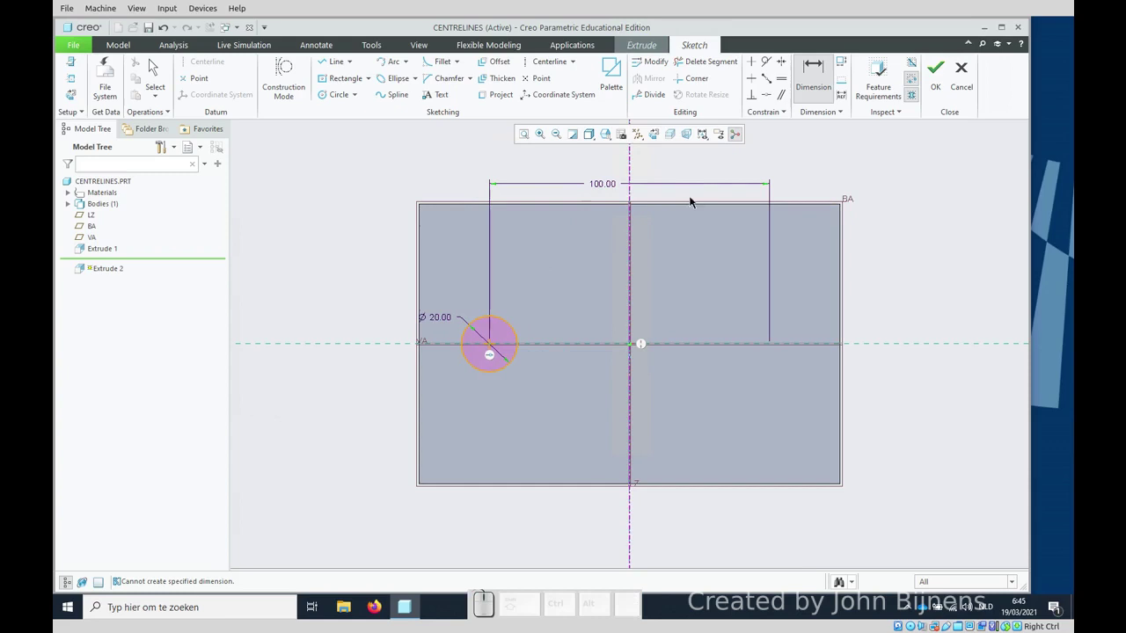
Step: Finish the sketch and cut the Ø20 hole through the plate
{"action": "left_click", "coordinate": [939, 79]}
{"action": "key", "text": "ctrl+d"}
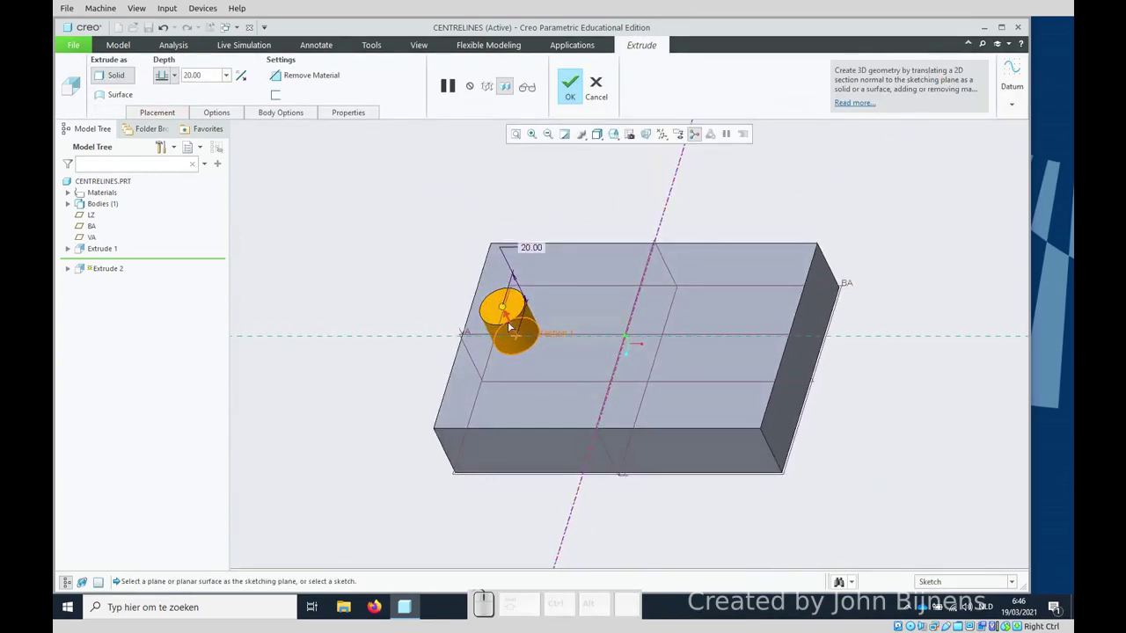
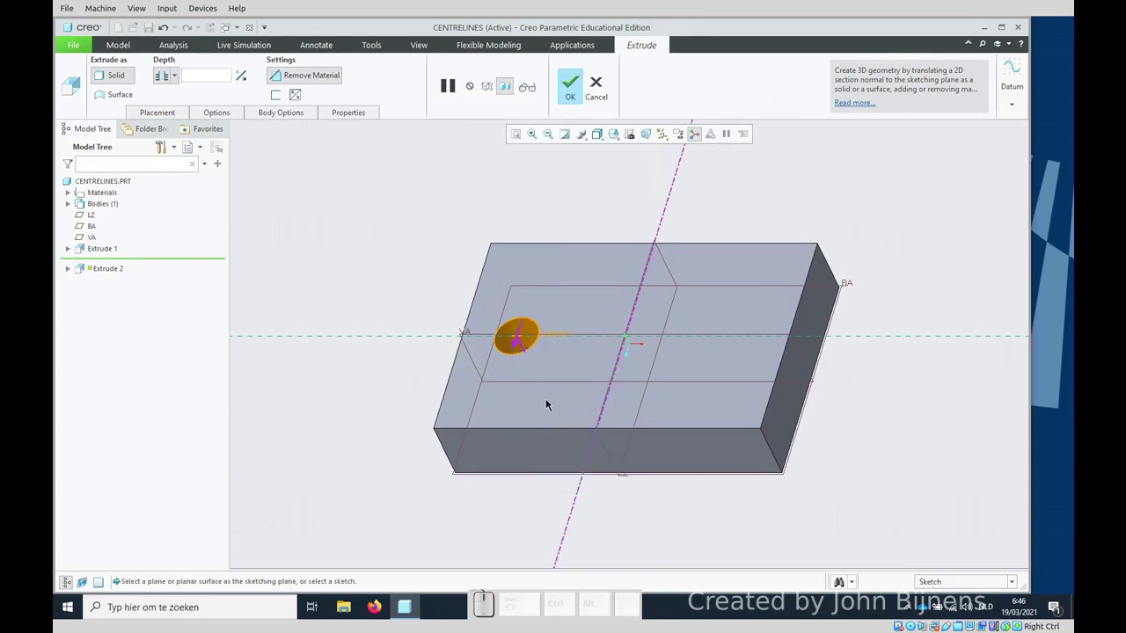
{"action": "middle_click", "coordinate": [419, 252]}
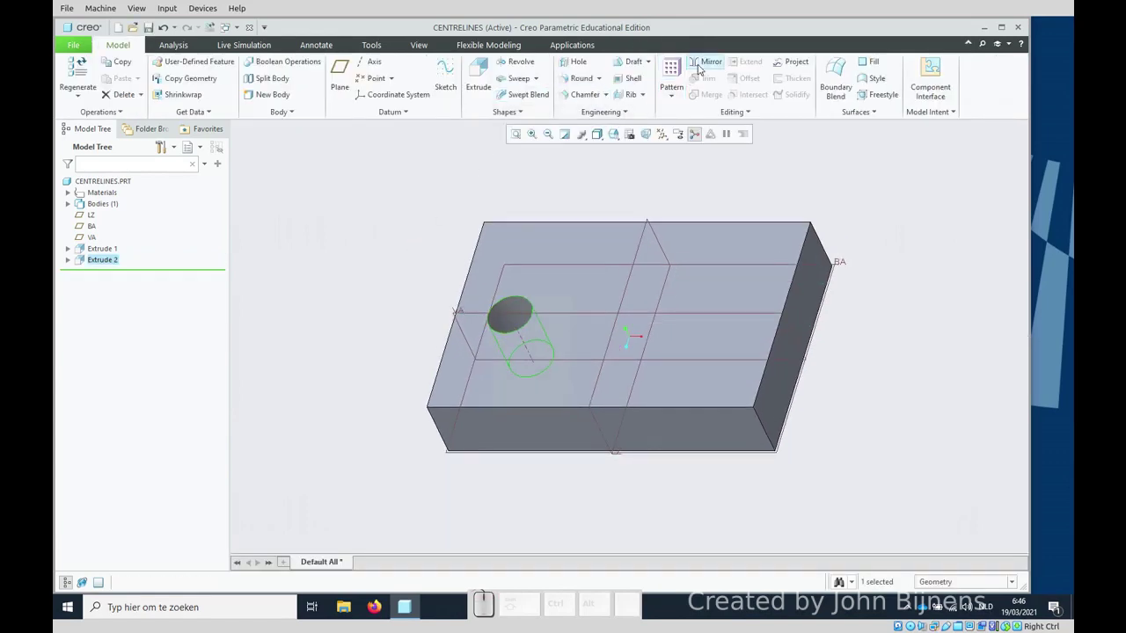
Step: Mirror the hole about the LZ plane to give a second Ø20 hole
{"action": "left_click", "coordinate": [704, 66]}
{"action": "left_click", "coordinate": [646, 243]}
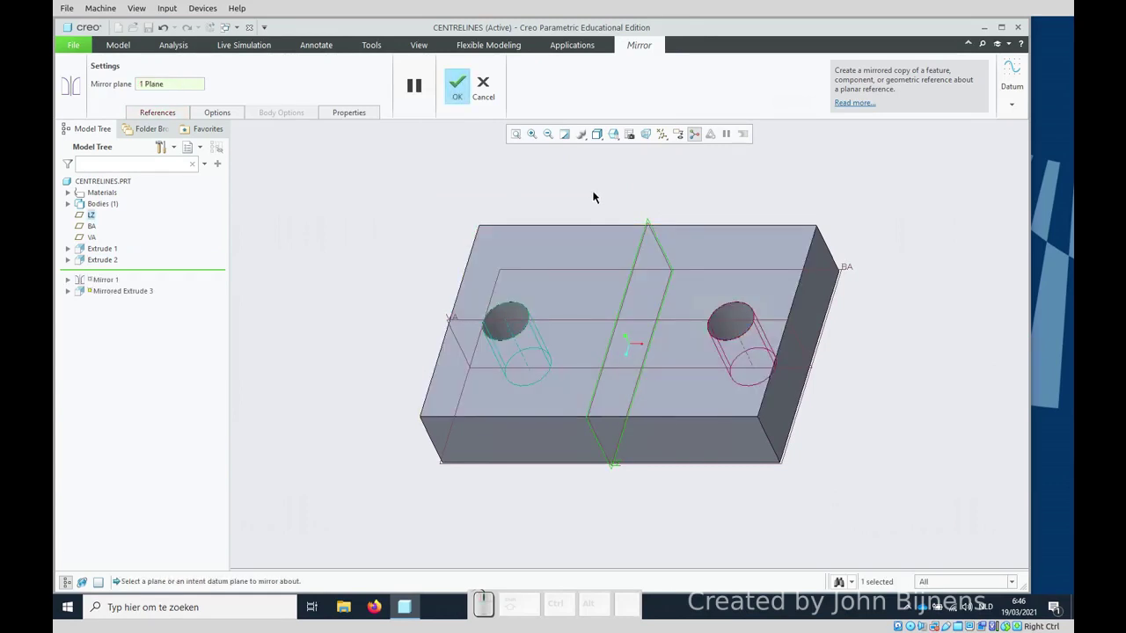
{"action": "middle_click", "coordinate": [593, 189]}
Step: Start a new drawing document of the part
{"action": "left_click", "coordinate": [578, 181]}
{"action": "left_click", "coordinate": [519, 196]}
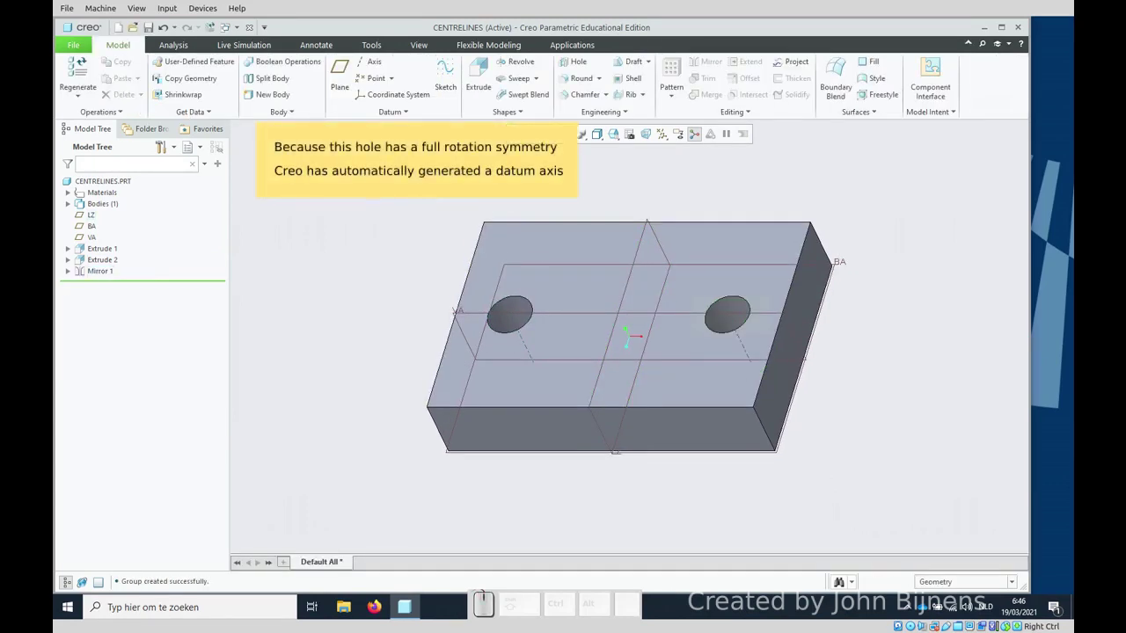
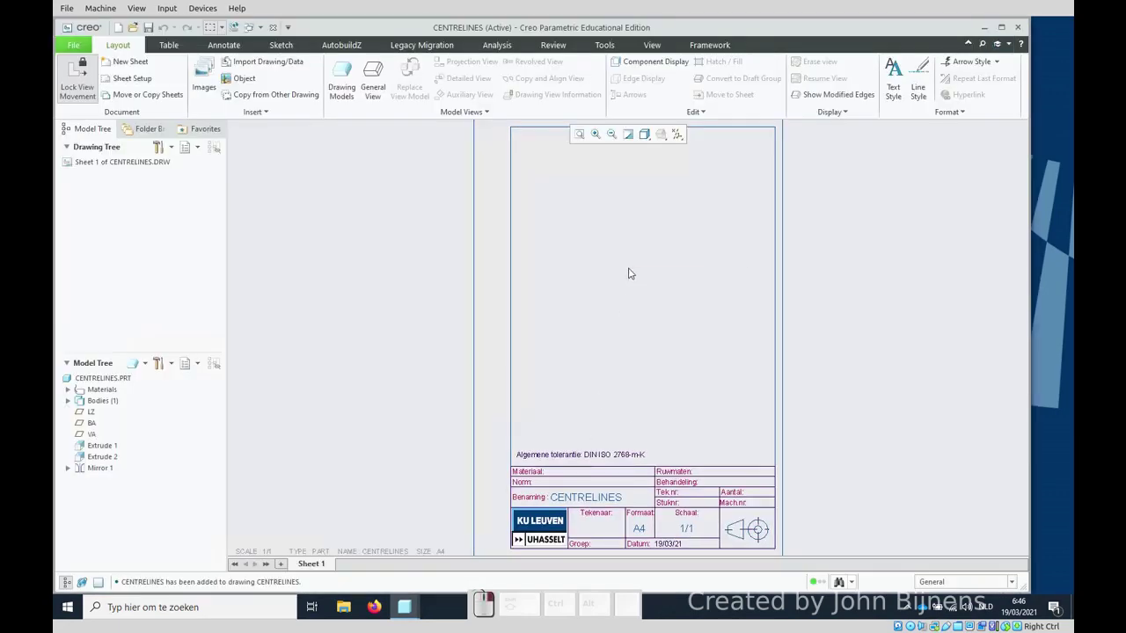
Step: Place a general front view of the plate on the sheet with its orientation set
{"action": "left_click", "coordinate": [682, 374]}
{"action": "left_click", "coordinate": [587, 397]}
{"action": "left_click", "coordinate": [628, 285]}
{"action": "scroll", "scroll_direction": "down", "scroll_amount": 3}
{"action": "left_click", "coordinate": [84, 59]}
{"action": "left_click", "coordinate": [84, 60]}
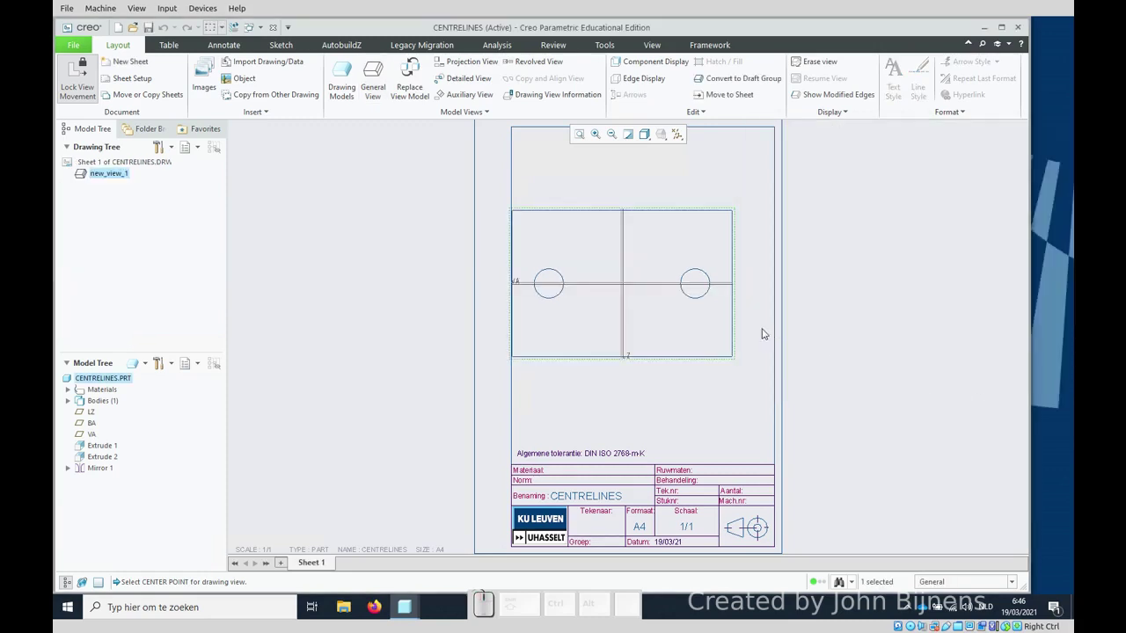
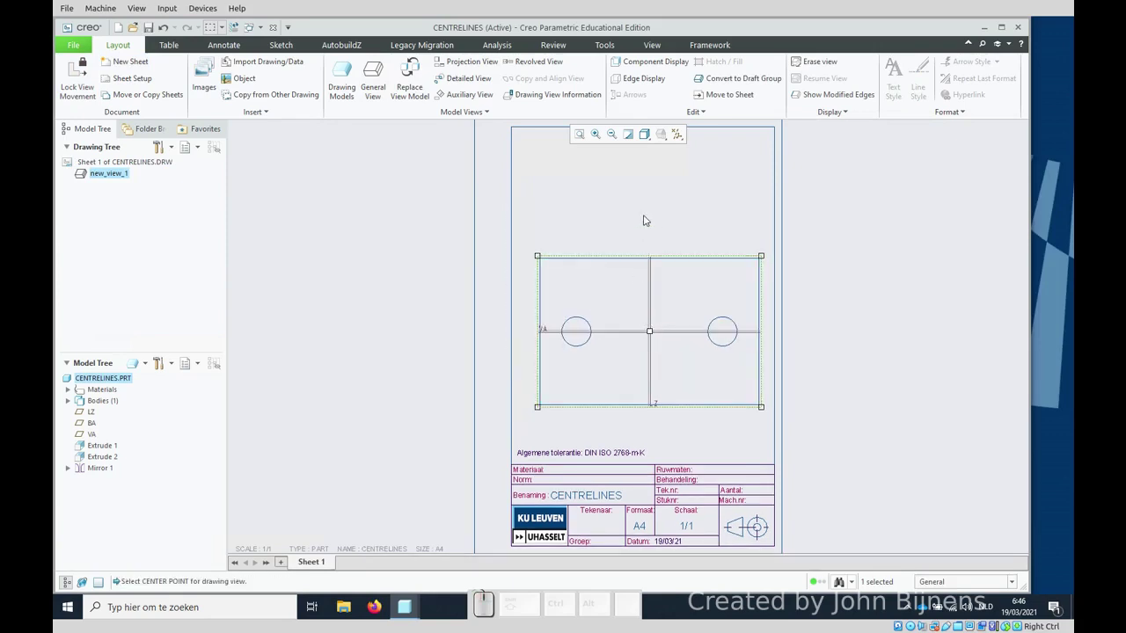
Step: Select the front view and bring up its quick actions
{"action": "left_click", "coordinate": [651, 208]}
{"action": "left_click", "coordinate": [632, 274]}
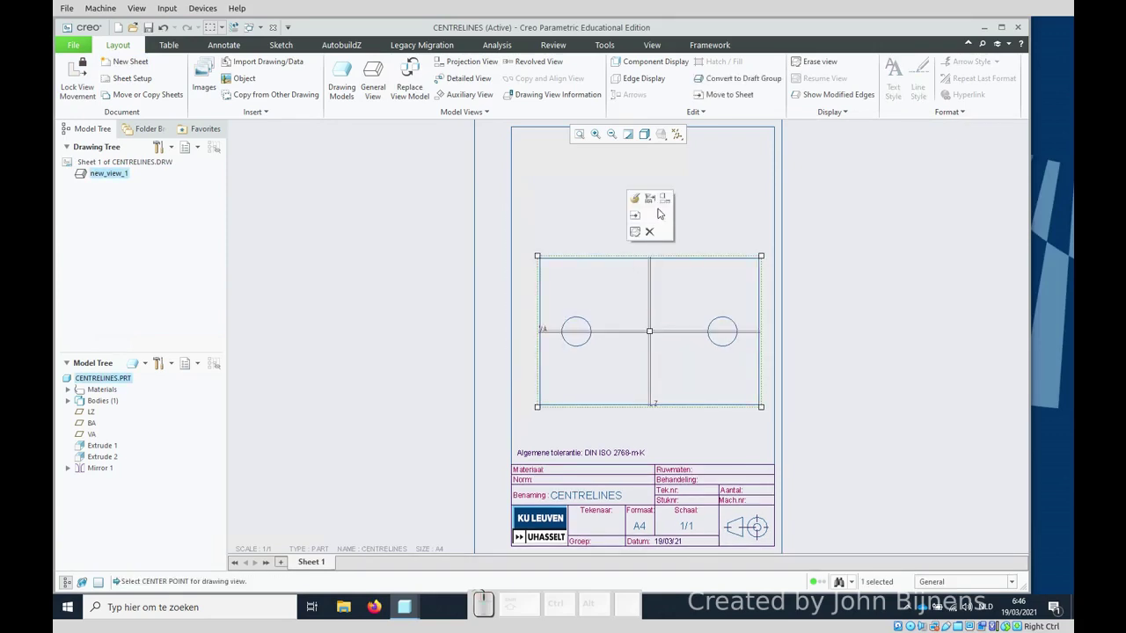
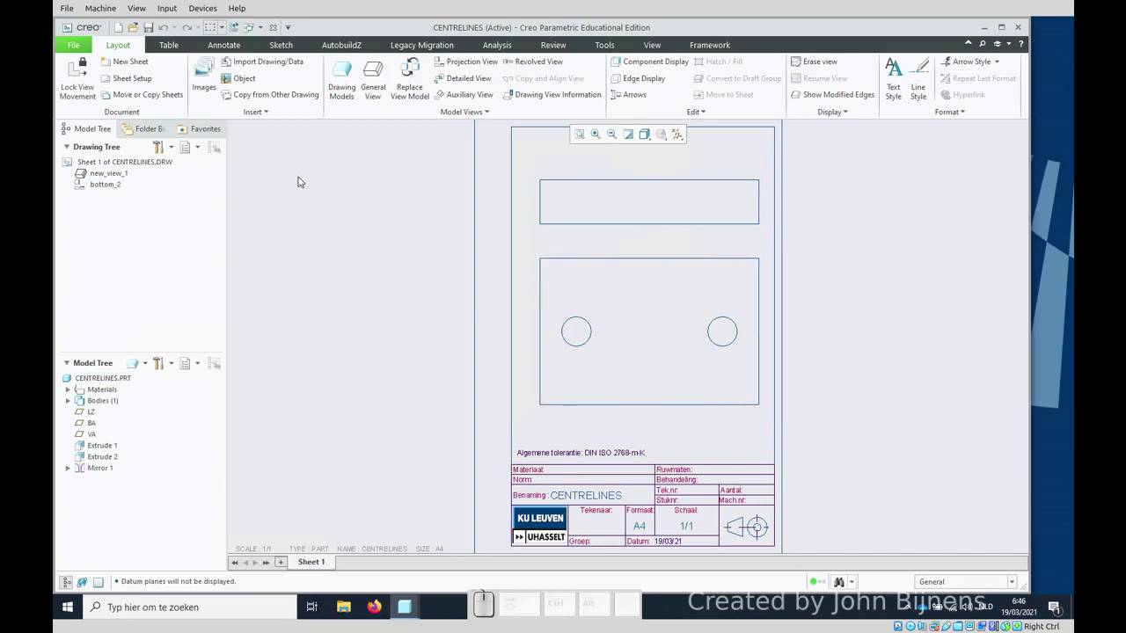
Step: Show all datum axes of both holes via Show Model Annotations, Datums tab
{"action": "left_click", "coordinate": [245, 50]}
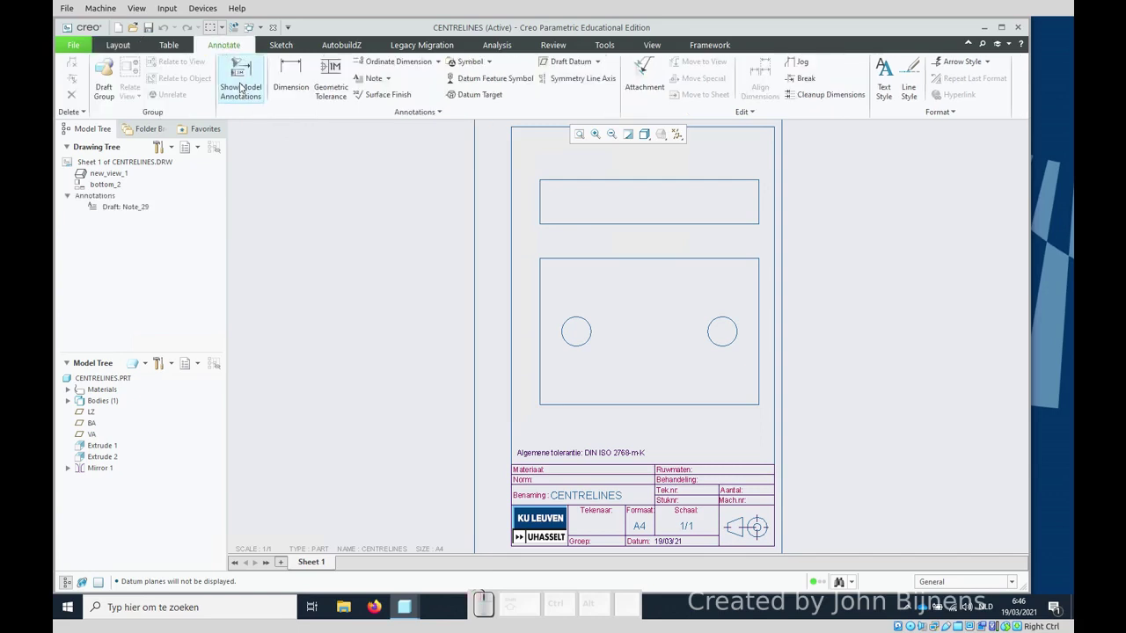
{"action": "left_click", "coordinate": [245, 84]}
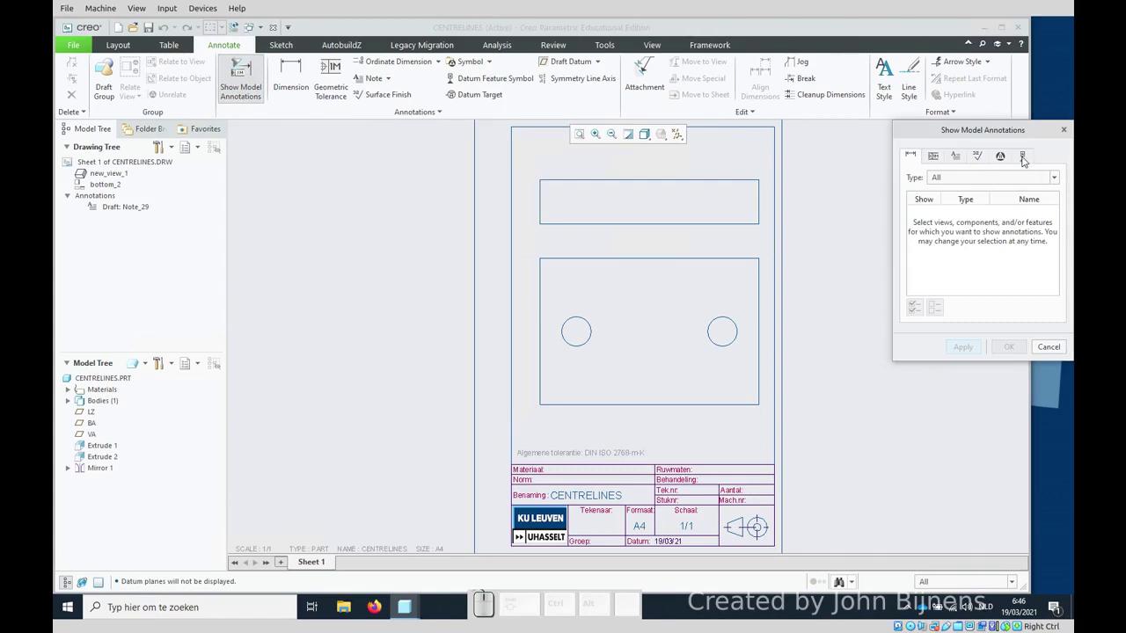
{"action": "left_click", "coordinate": [1029, 157]}
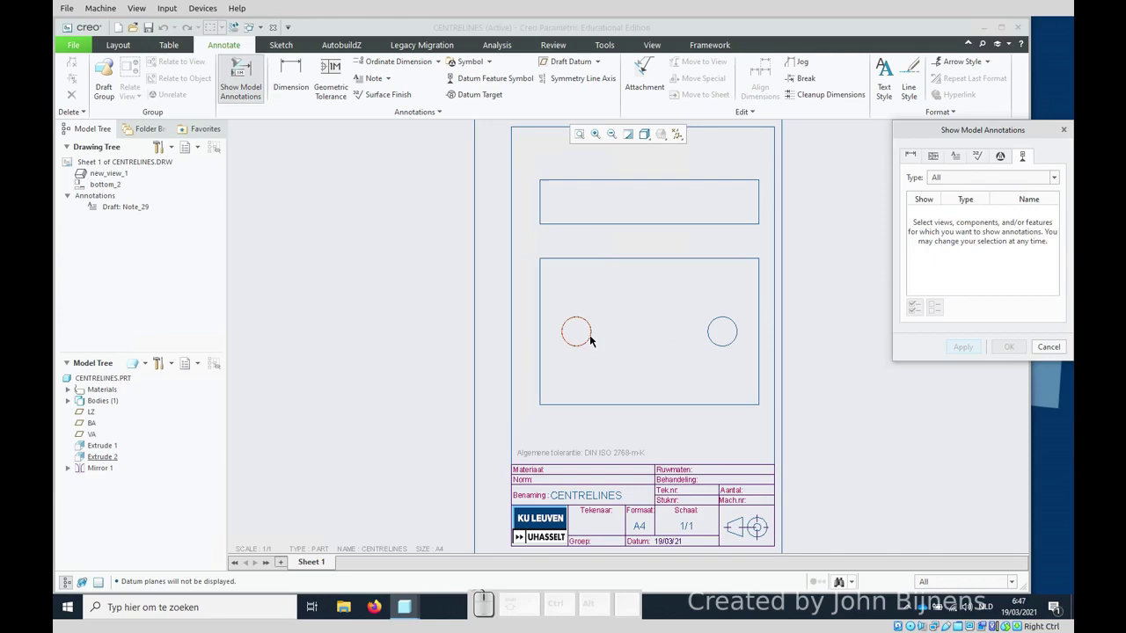
{"action": "left_click", "coordinate": [593, 334]}
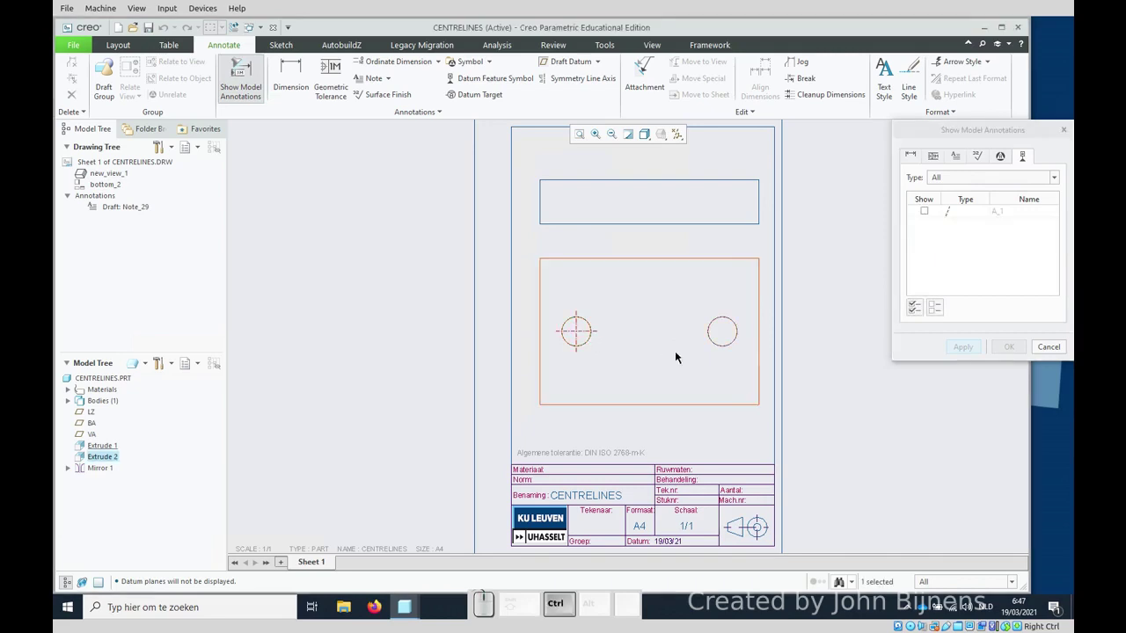
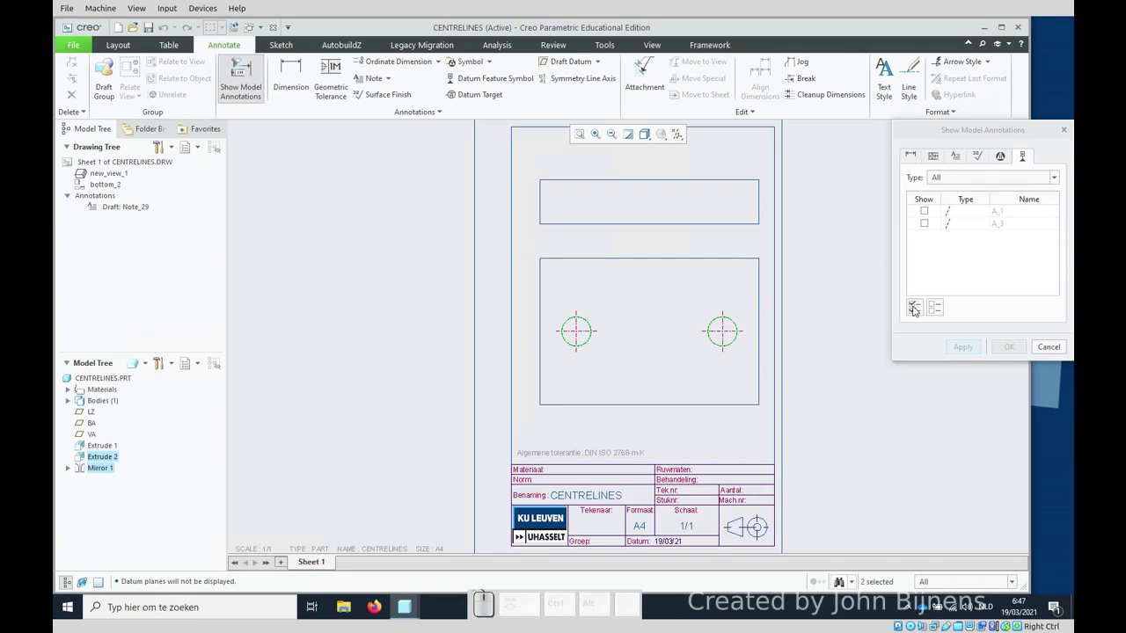
{"action": "left_click", "coordinate": [919, 308]}
{"action": "left_click", "coordinate": [1011, 349]}
{"action": "left_click", "coordinate": [972, 351]}
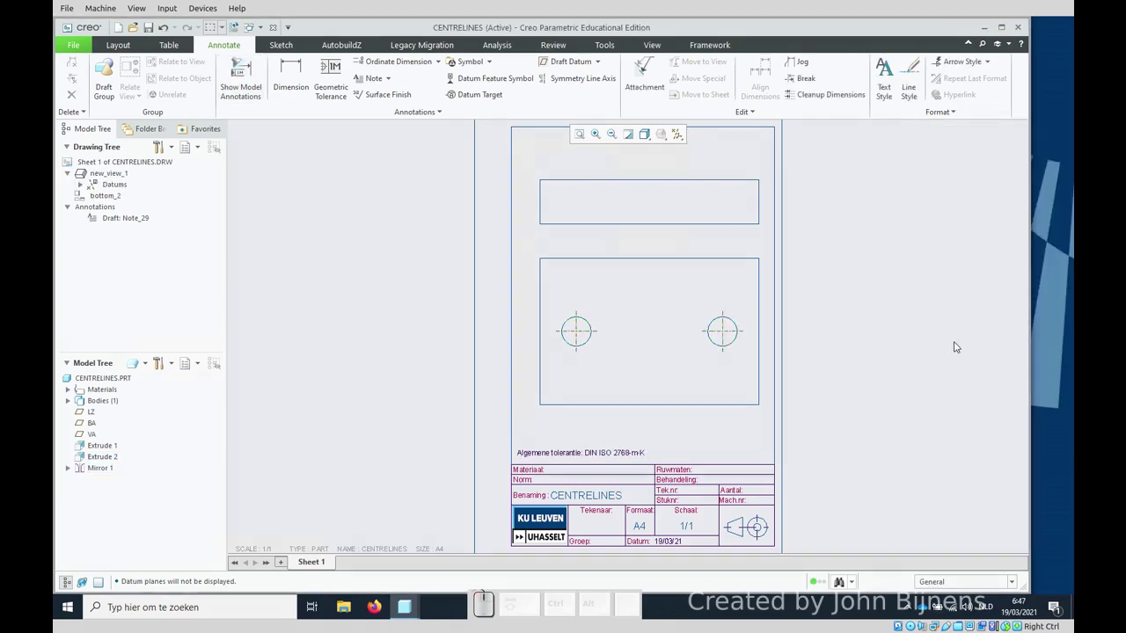
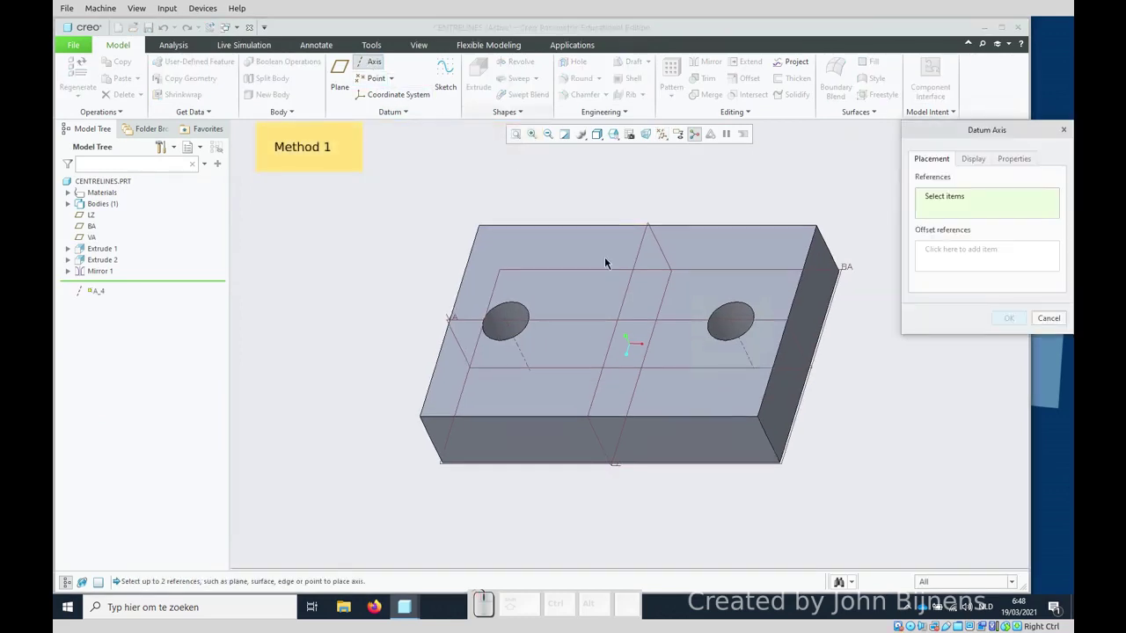
Step: Create datum axis A_4 from a reference and two offset references
{"action": "left_click", "coordinate": [635, 320]}
{"action": "left_click", "coordinate": [626, 303]}
{"action": "left_click", "coordinate": [1010, 326]}
{"action": "left_click", "coordinate": [775, 193]}
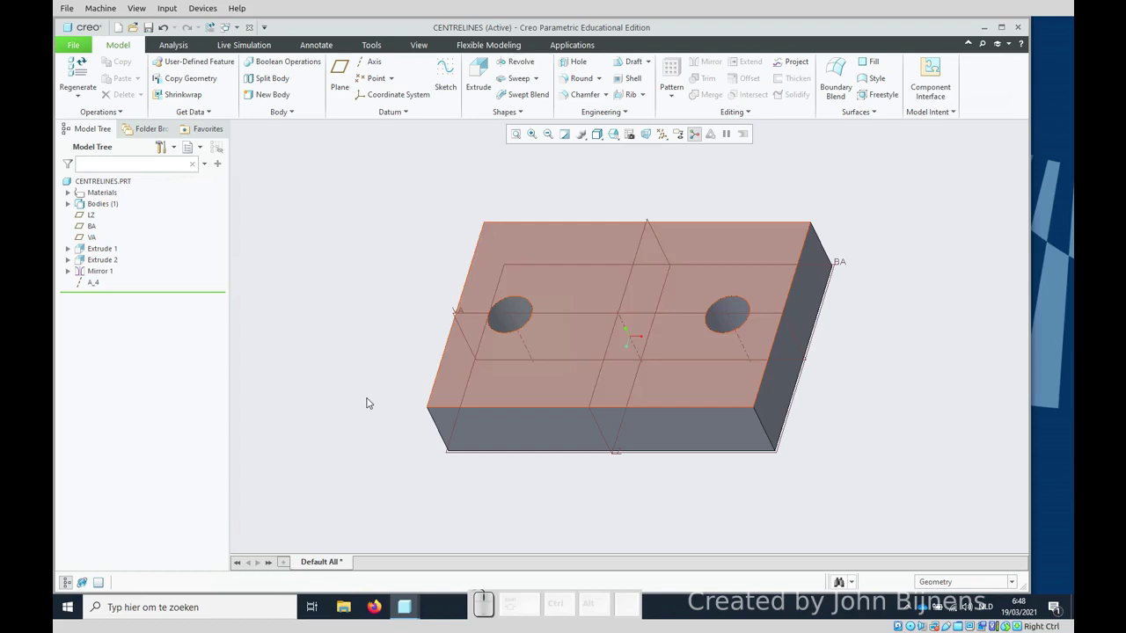
Step: Delete datum axis A_4 from the part
{"action": "left_click", "coordinate": [95, 284]}
{"action": "right_click", "coordinate": [95, 284]}
{"action": "left_click", "coordinate": [133, 344]}
{"action": "left_click", "coordinate": [476, 301]}
{"action": "left_click", "coordinate": [377, 269]}
Step: Redefine Extrude 1 with a datum point at its sketch centre as an internal axis
{"action": "left_click", "coordinate": [103, 250]}
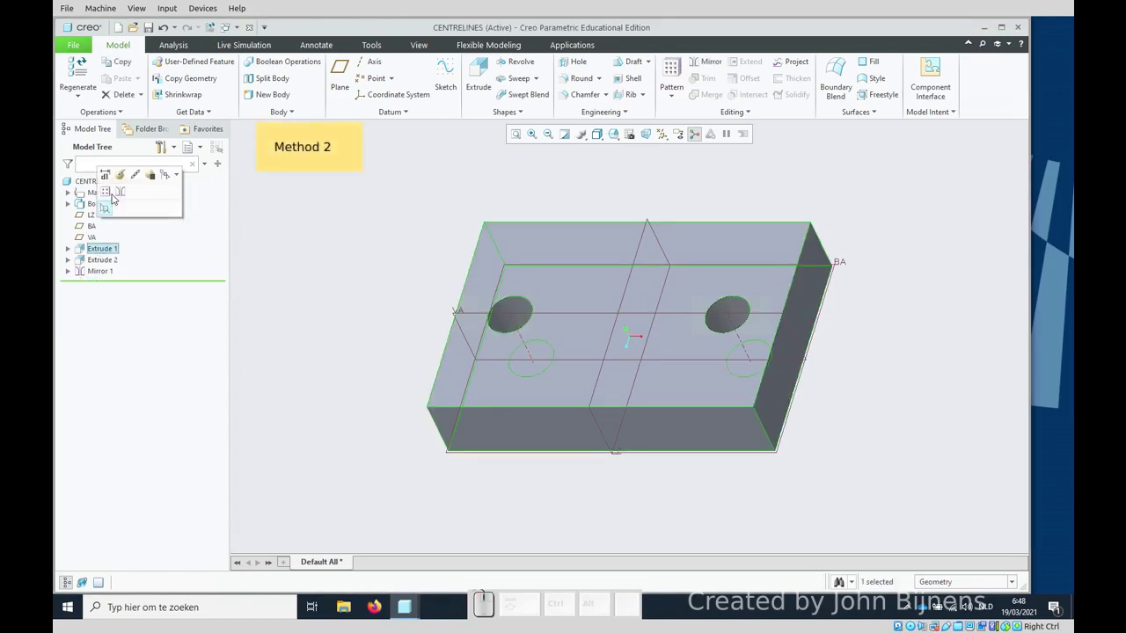
{"action": "left_click", "coordinate": [123, 178]}
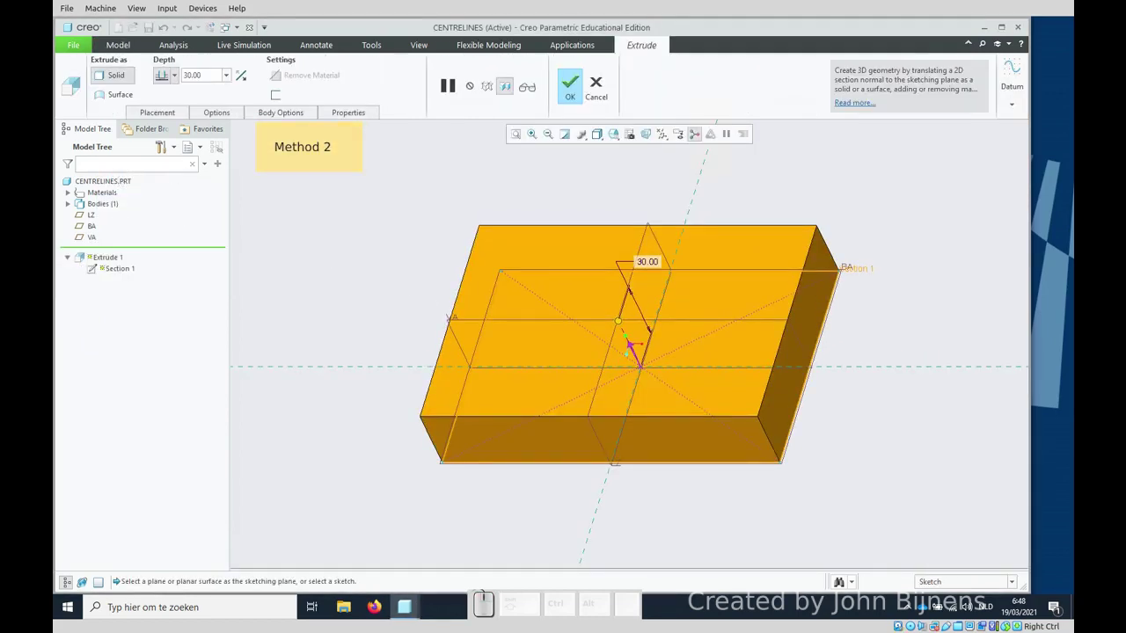
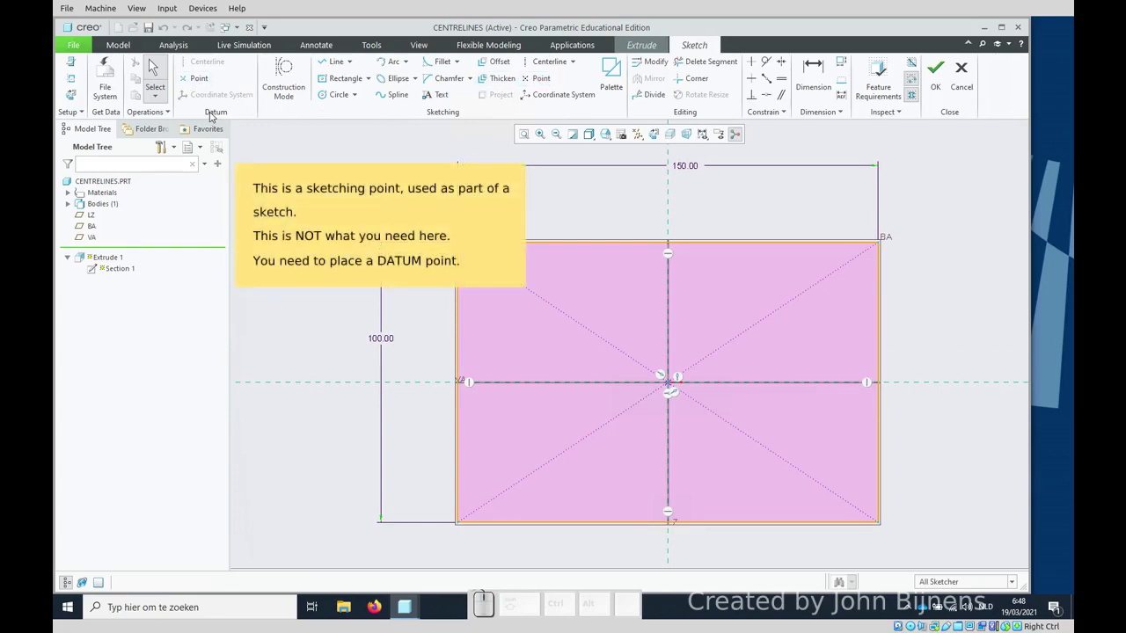
{"action": "left_click", "coordinate": [613, 46]}
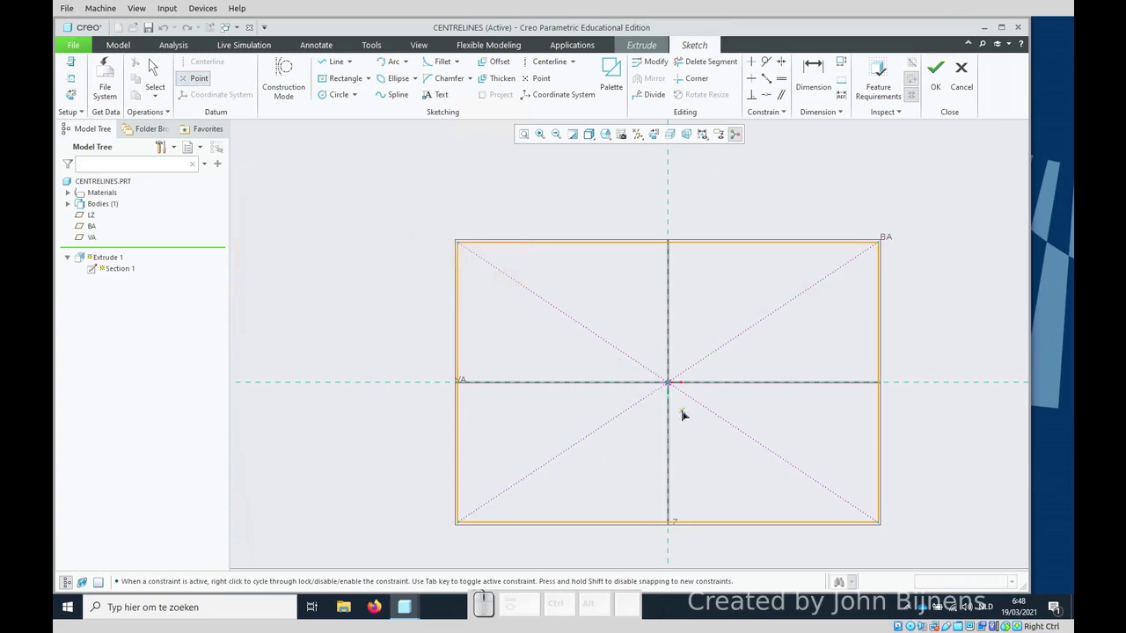
{"action": "left_click", "coordinate": [672, 383]}
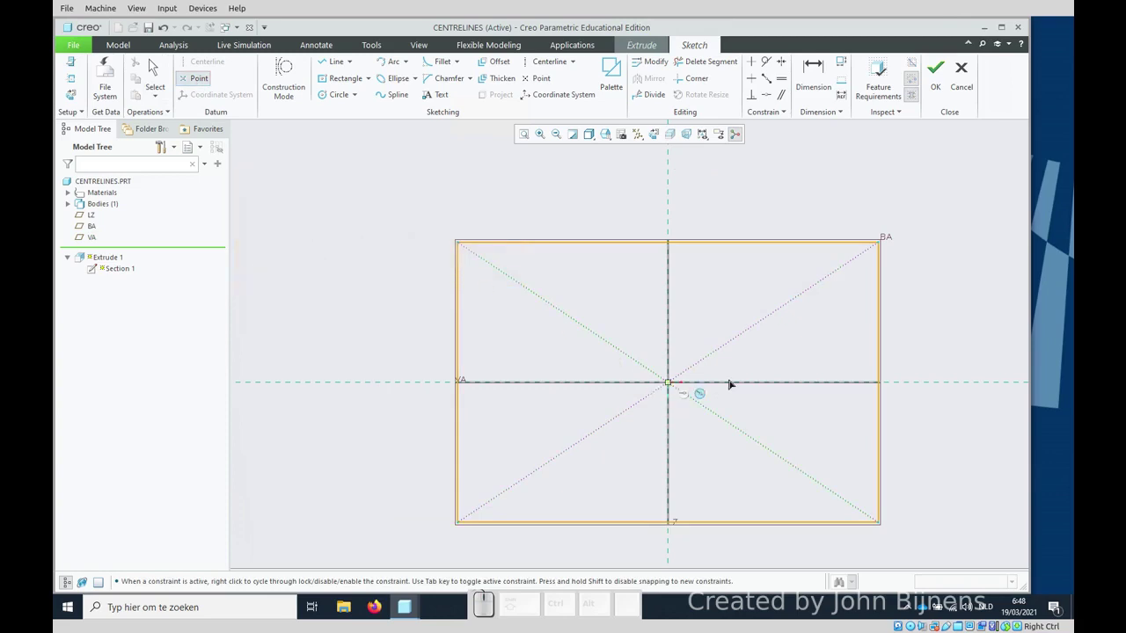
{"action": "middle_click", "coordinate": [778, 168]}
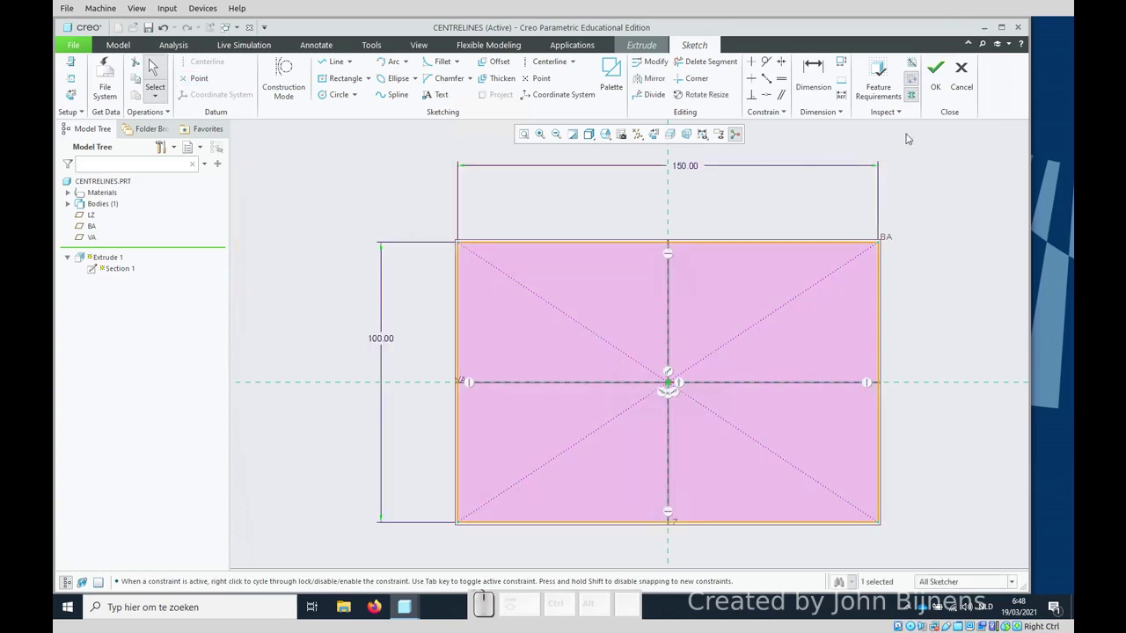
{"action": "left_click", "coordinate": [613, 47]}
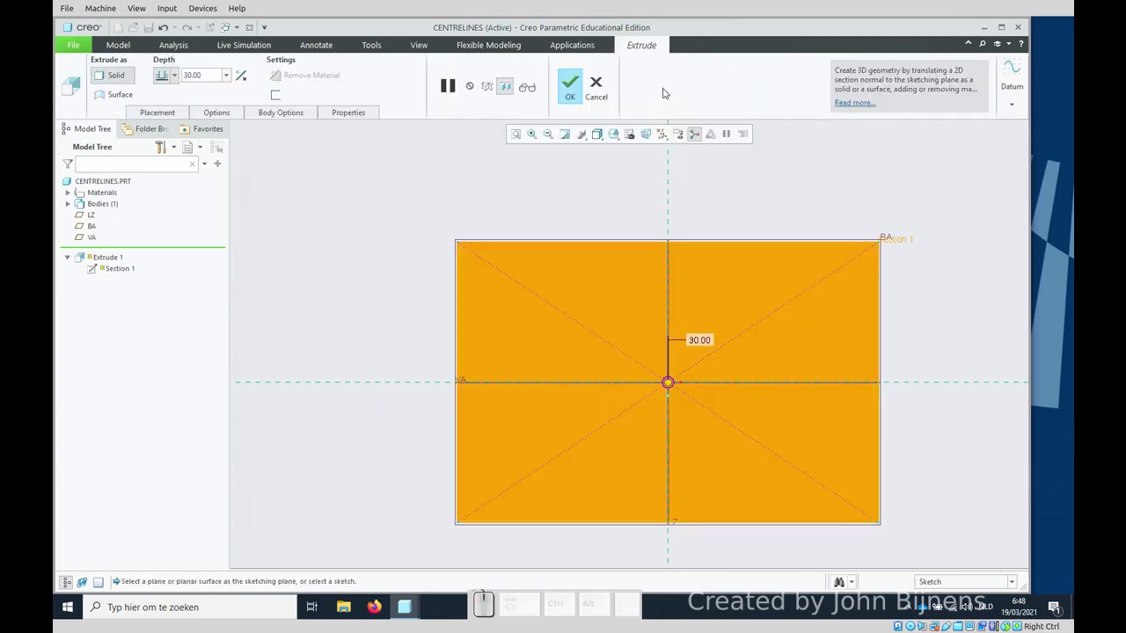
{"action": "left_click", "coordinate": [612, 47]}
{"action": "left_click", "coordinate": [498, 142]}
{"action": "key", "text": "ctrl+d"}
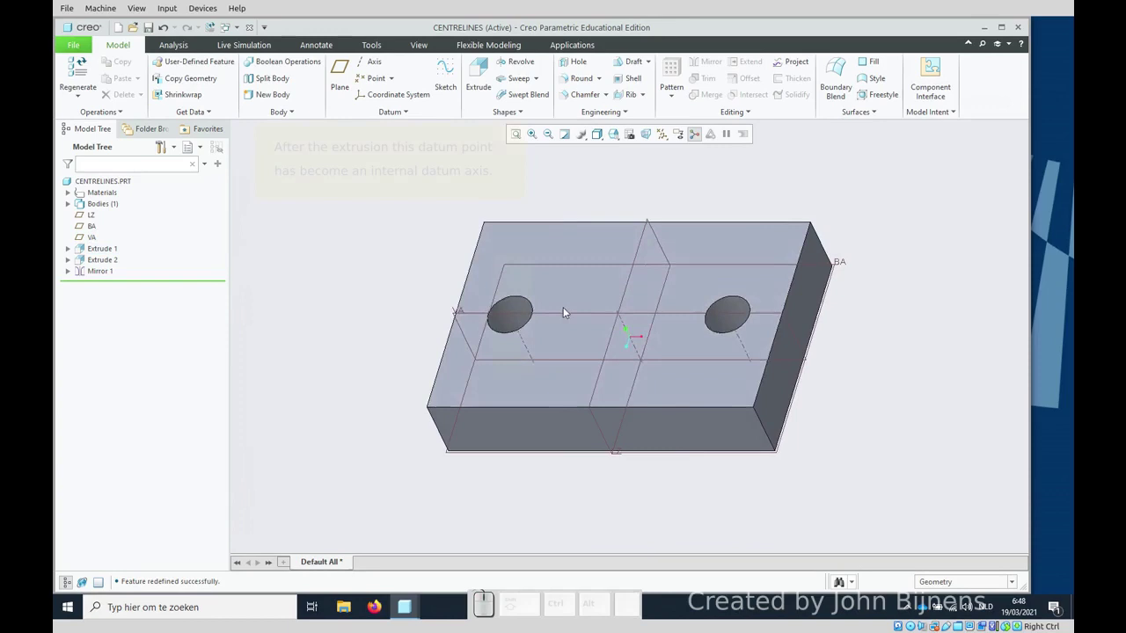
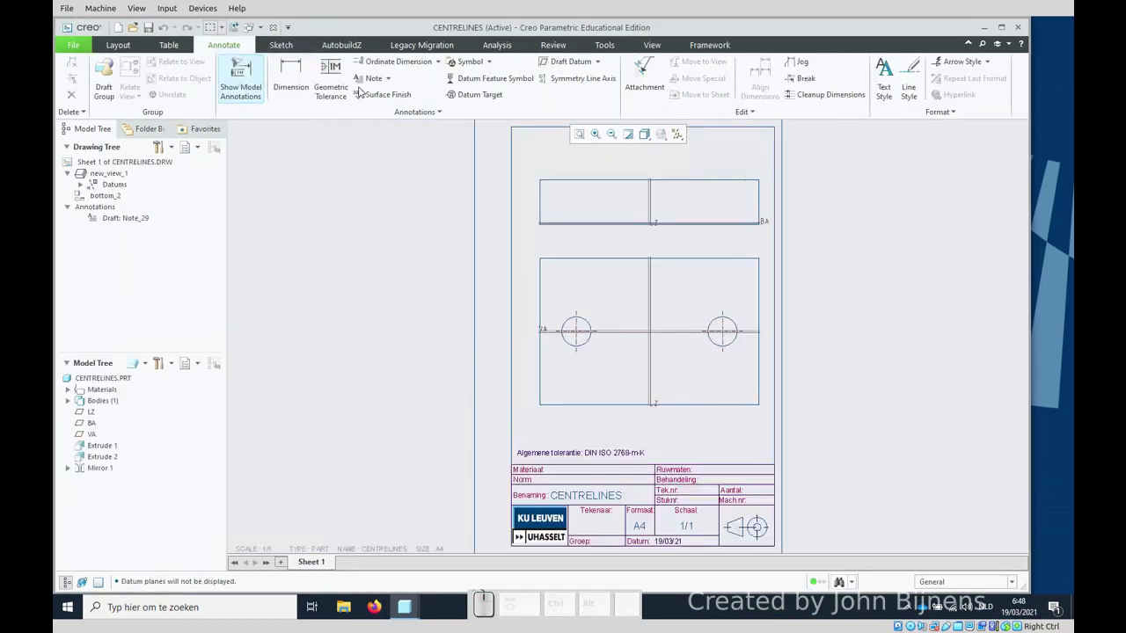
Step: Hide datum planes and show hole axis A_4 as a centreline via Show Model Annotations
{"action": "left_click", "coordinate": [678, 136]}
{"action": "left_click", "coordinate": [681, 150]}
{"action": "left_click", "coordinate": [411, 265]}
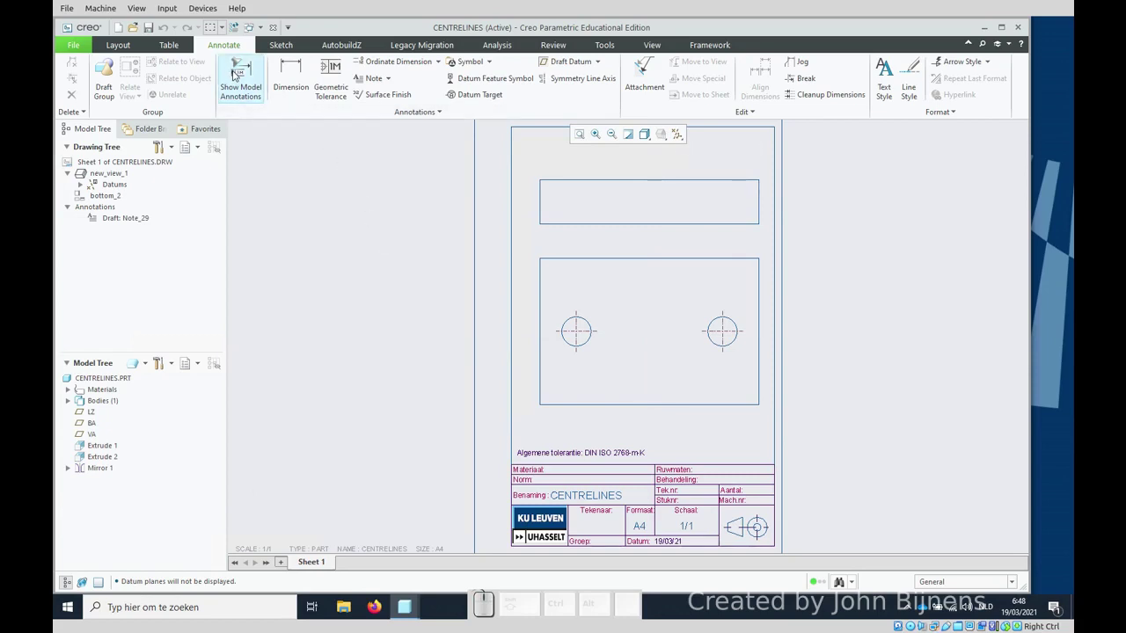
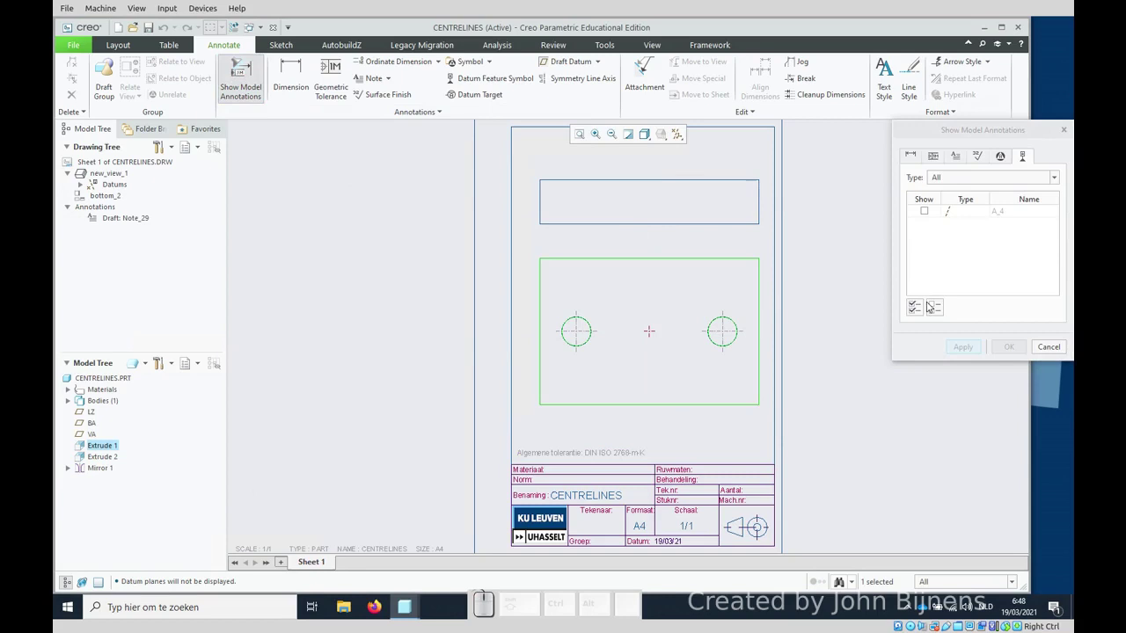
{"action": "left_click", "coordinate": [929, 210]}
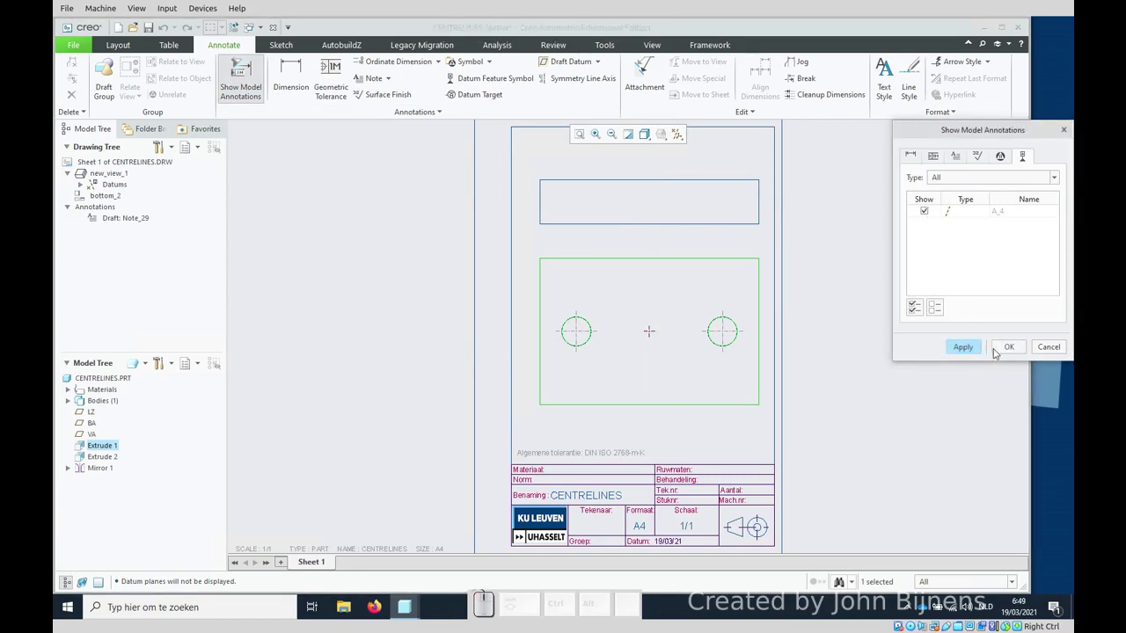
{"action": "left_click", "coordinate": [1013, 345]}
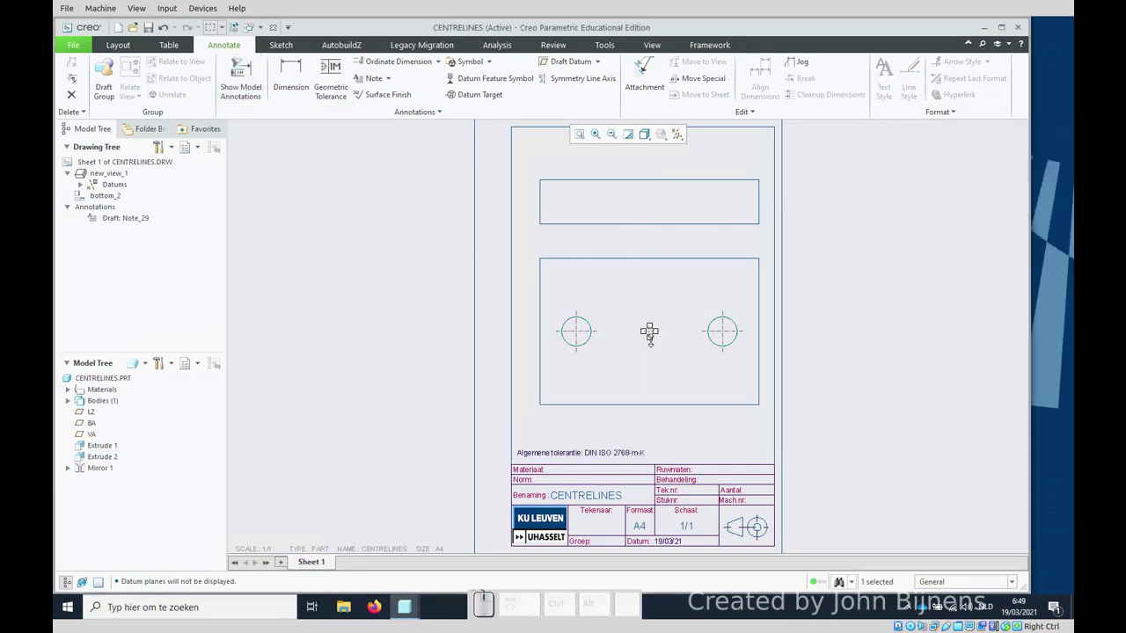
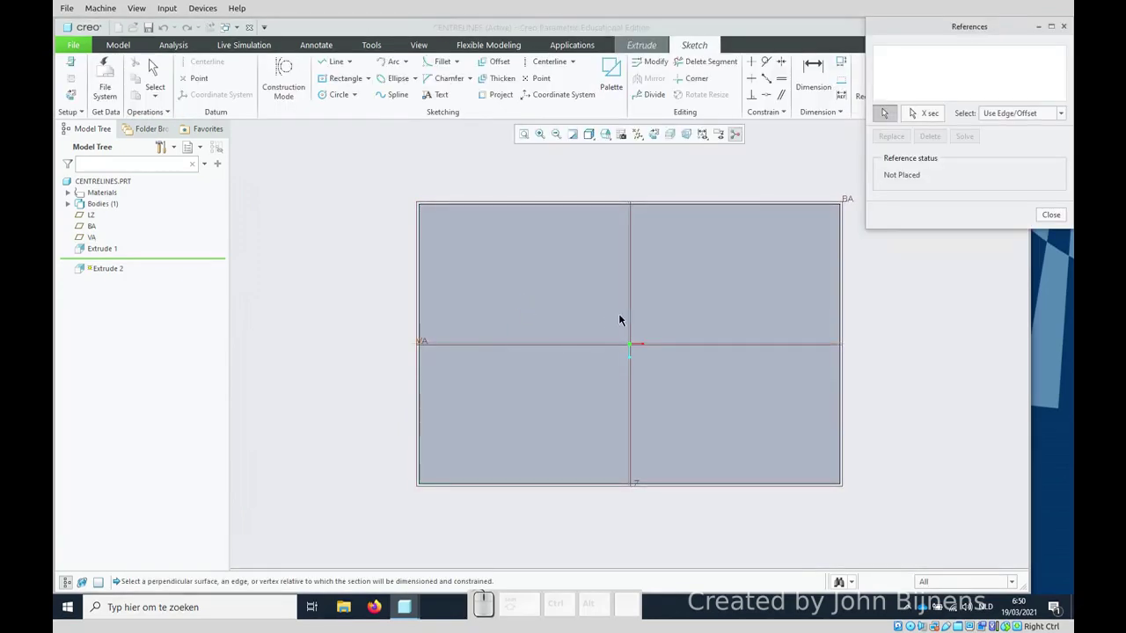
Step: Reference the LZ and VA datum planes in the sketch and switch to the Circle tool
{"action": "left_click", "coordinate": [637, 316]}
{"action": "left_click", "coordinate": [634, 316]}
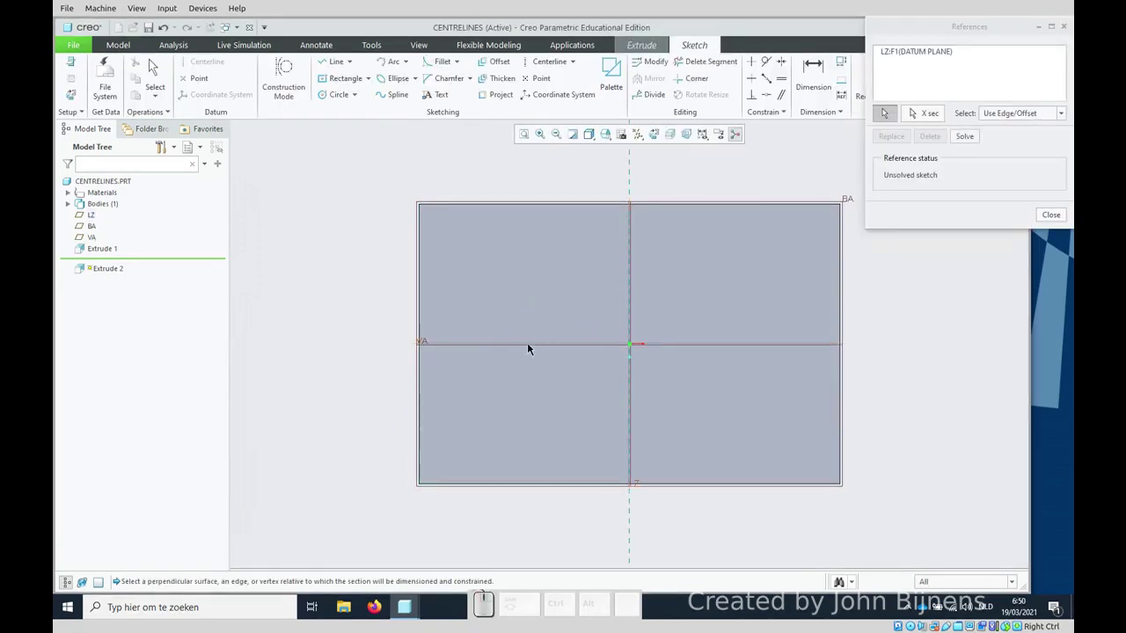
{"action": "left_click", "coordinate": [469, 344]}
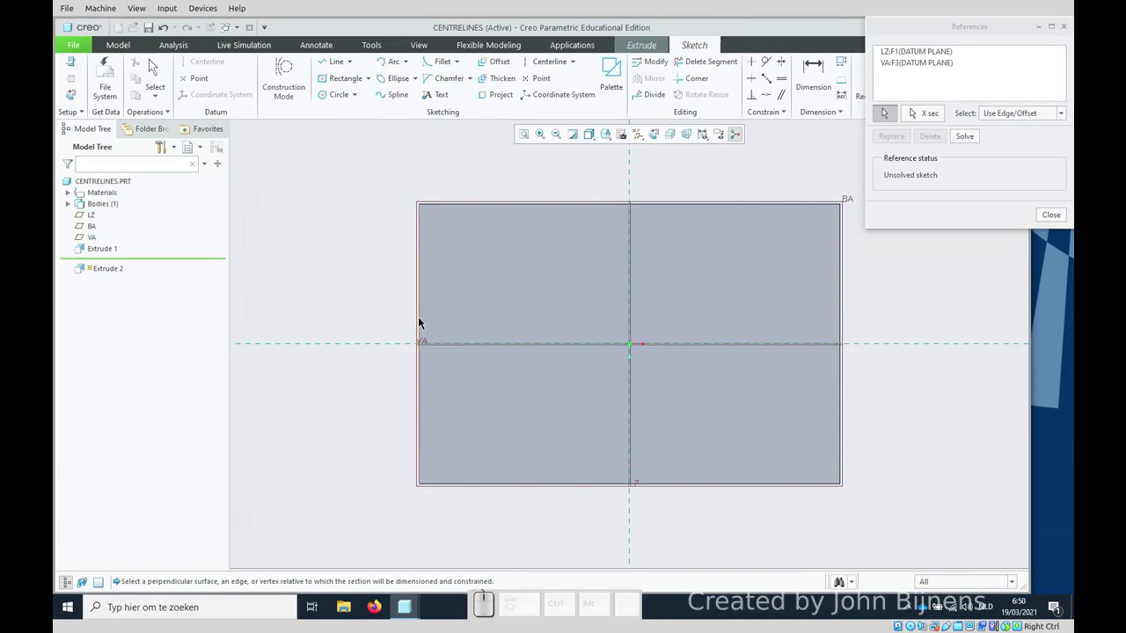
{"action": "right_click", "coordinate": [482, 162]}
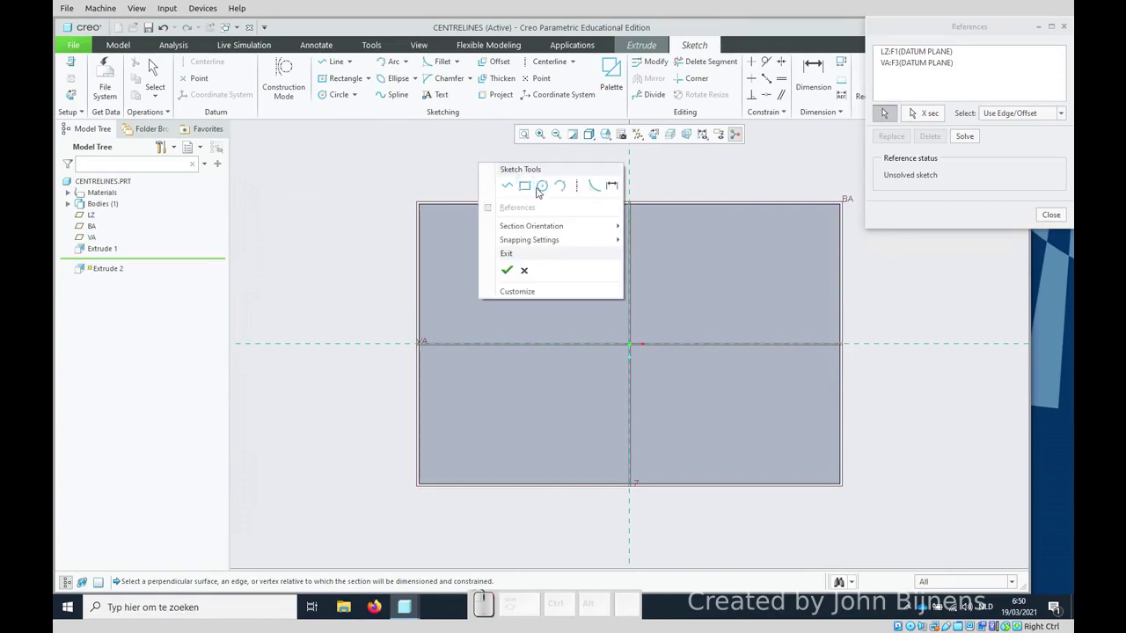
{"action": "left_click", "coordinate": [546, 193]}
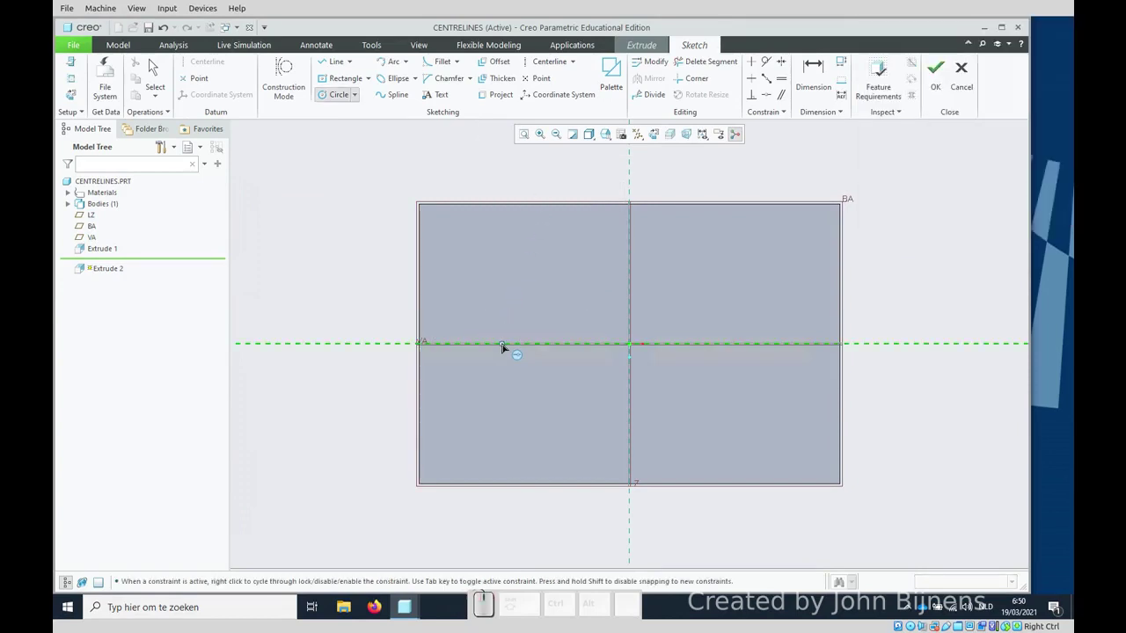
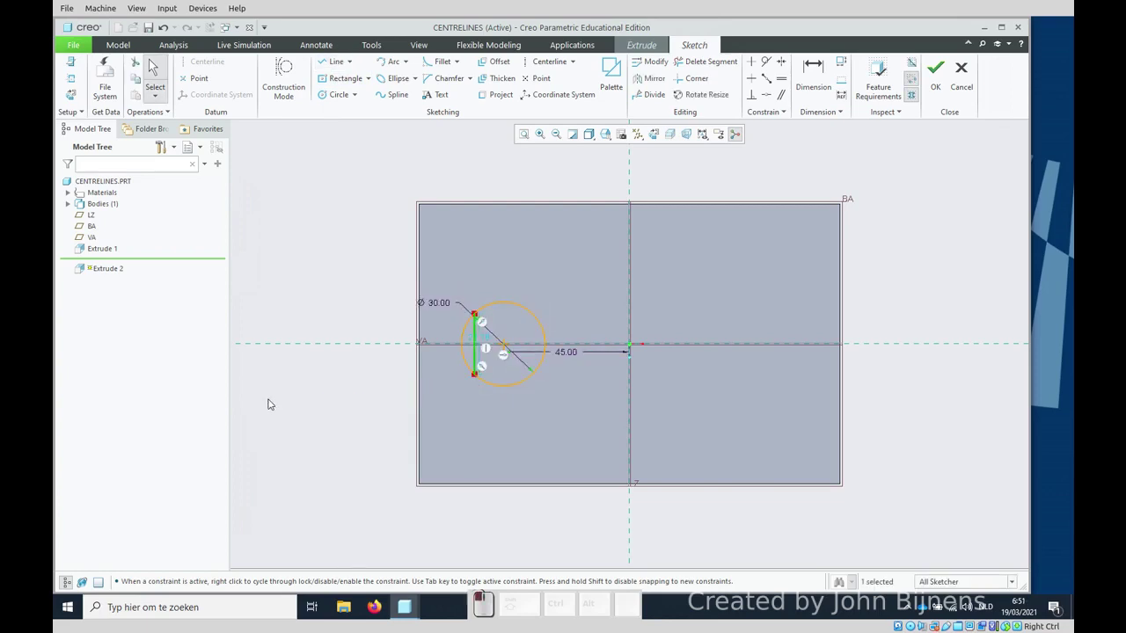
Step: Trim away the circle's left arc and extra line with Delete Segment, leaving a D profile
{"action": "left_click", "coordinate": [474, 371]}
{"action": "left_click_drag", "start_coordinate": [457, 318], "coordinate": [444, 379]}
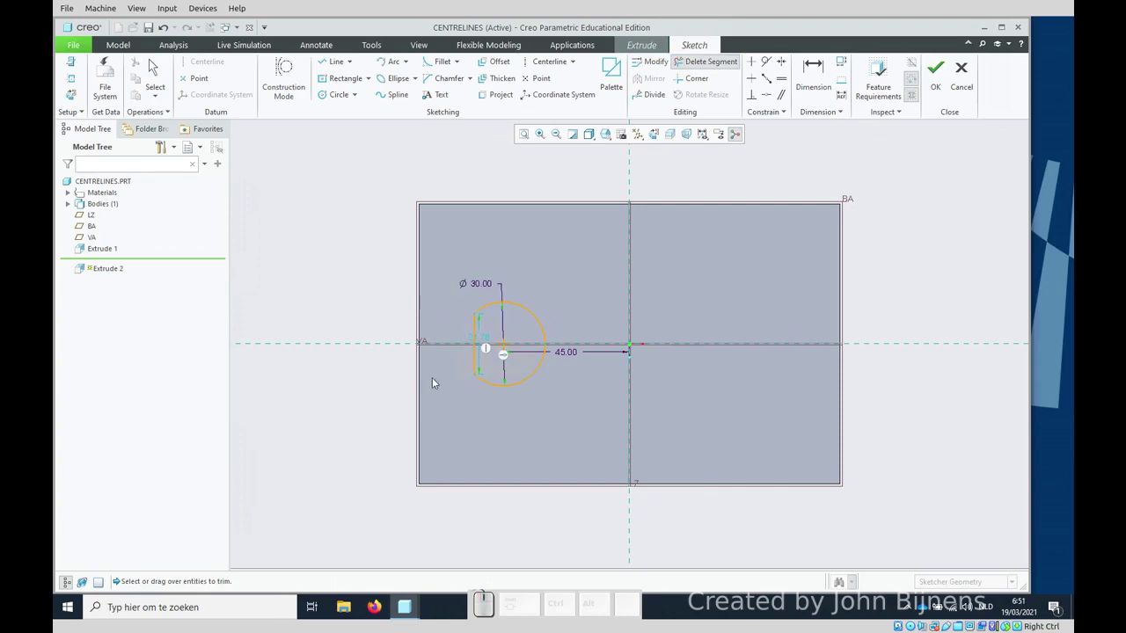
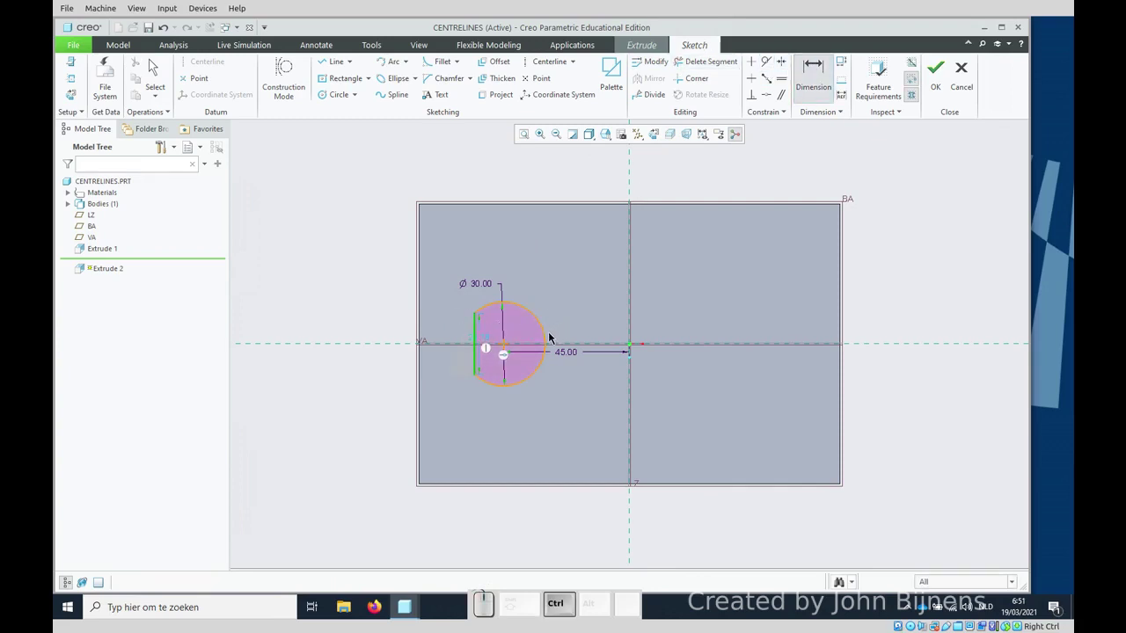
Step: Dimension the D profile's width from straight edge to arc as 25
{"action": "left_click", "coordinate": [549, 335]}
{"action": "left_click", "coordinate": [502, 255]}
{"action": "right_click", "coordinate": [502, 255]}
{"action": "key", "text": "KP_2"}
{"action": "key", "text": "KP_5"}
{"action": "key", "text": "KP_Enter"}
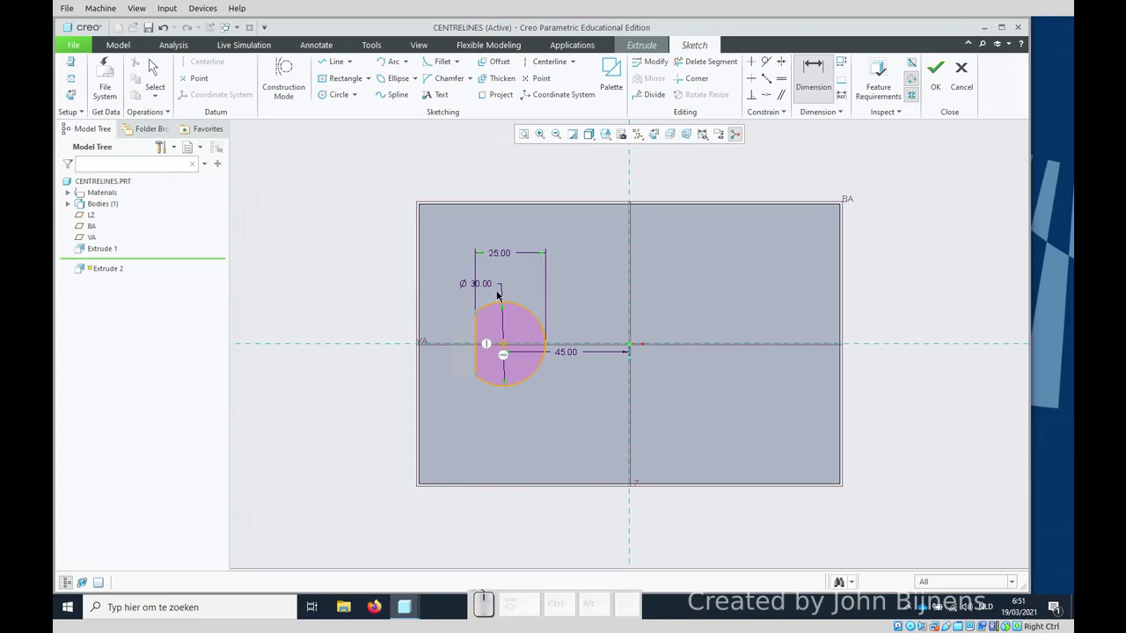
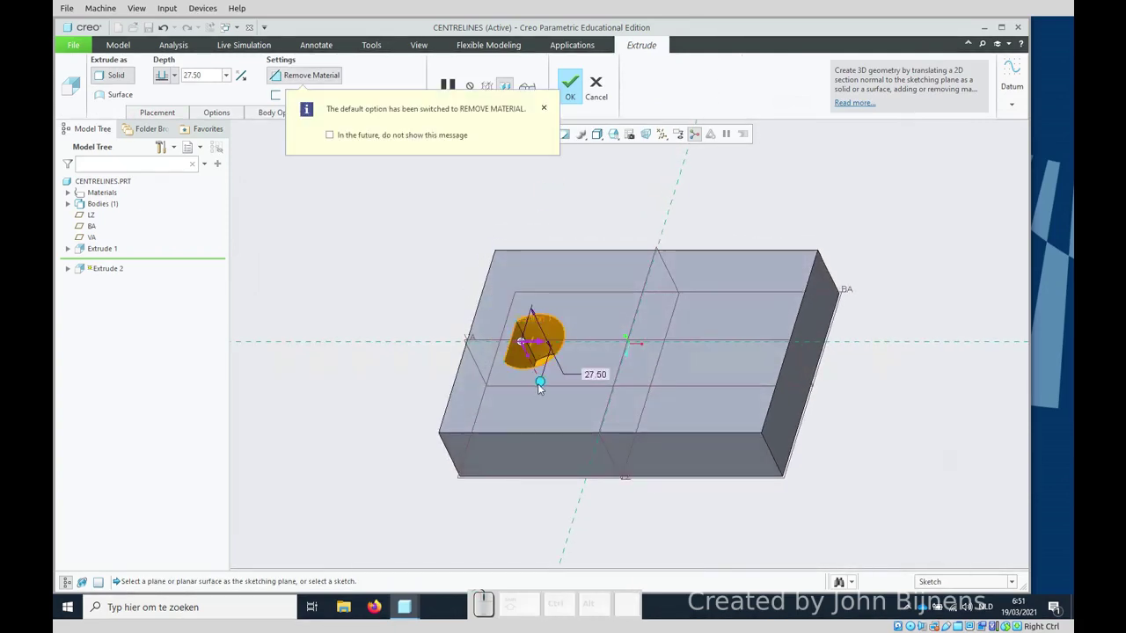
Step: Set the cut depth to Through All and complete Extrude 2 as a D-shaped opening
{"action": "left_click_drag", "start_coordinate": [542, 386], "coordinate": [573, 448]}
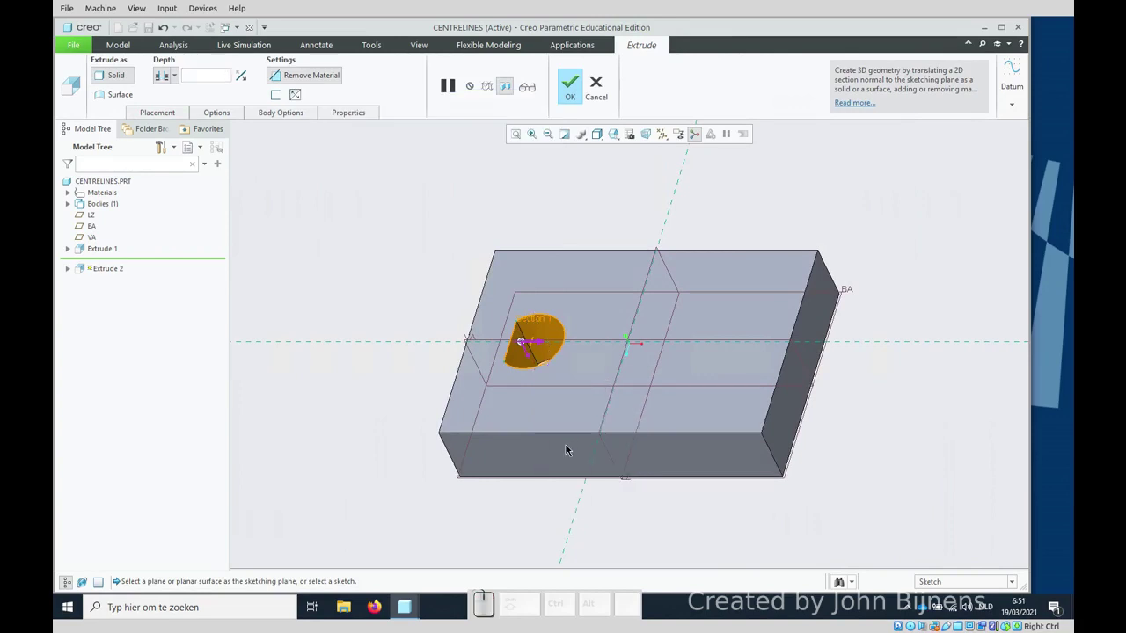
{"action": "left_click", "coordinate": [432, 309]}
{"action": "left_click", "coordinate": [393, 255]}
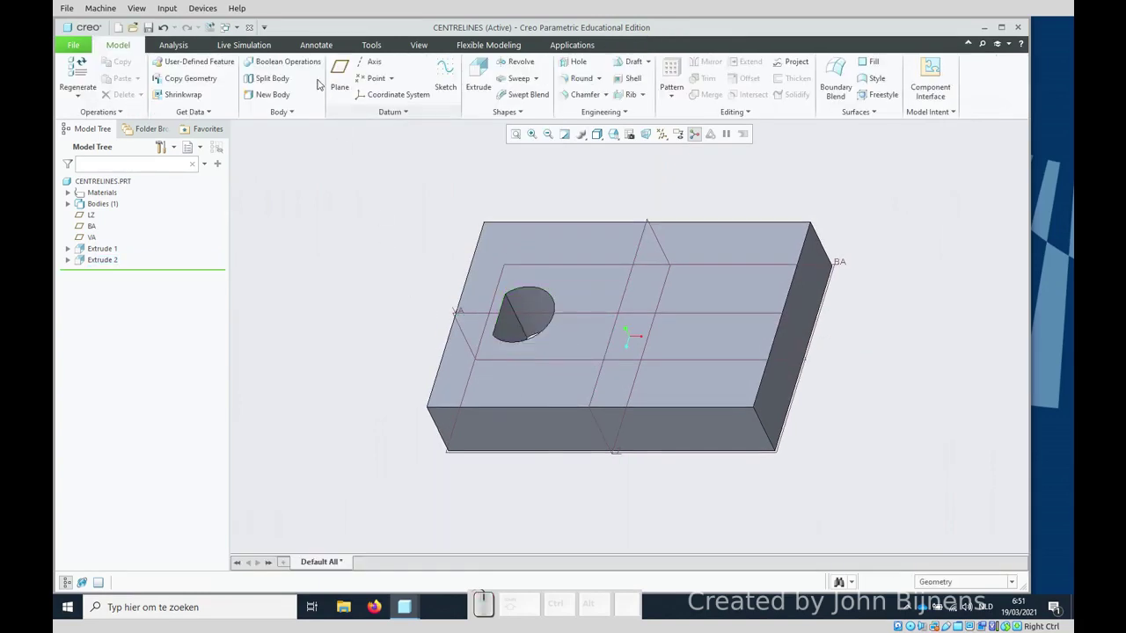
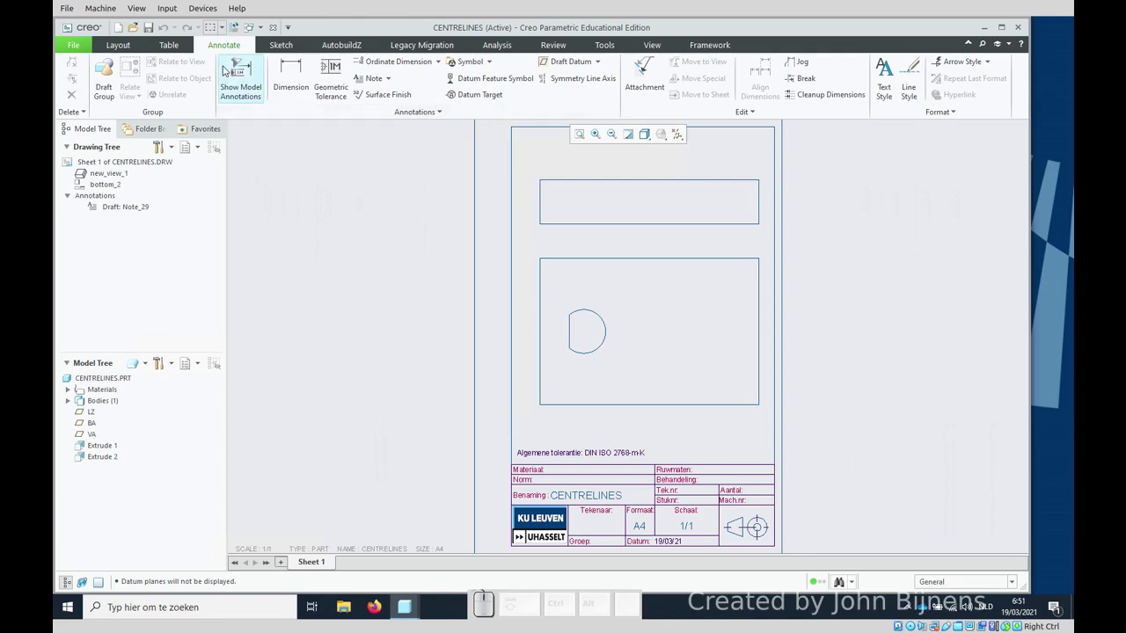
Step: Check Show Model Annotations for the D-shaped cut, which reports no annotations available
{"action": "left_click", "coordinate": [236, 70]}
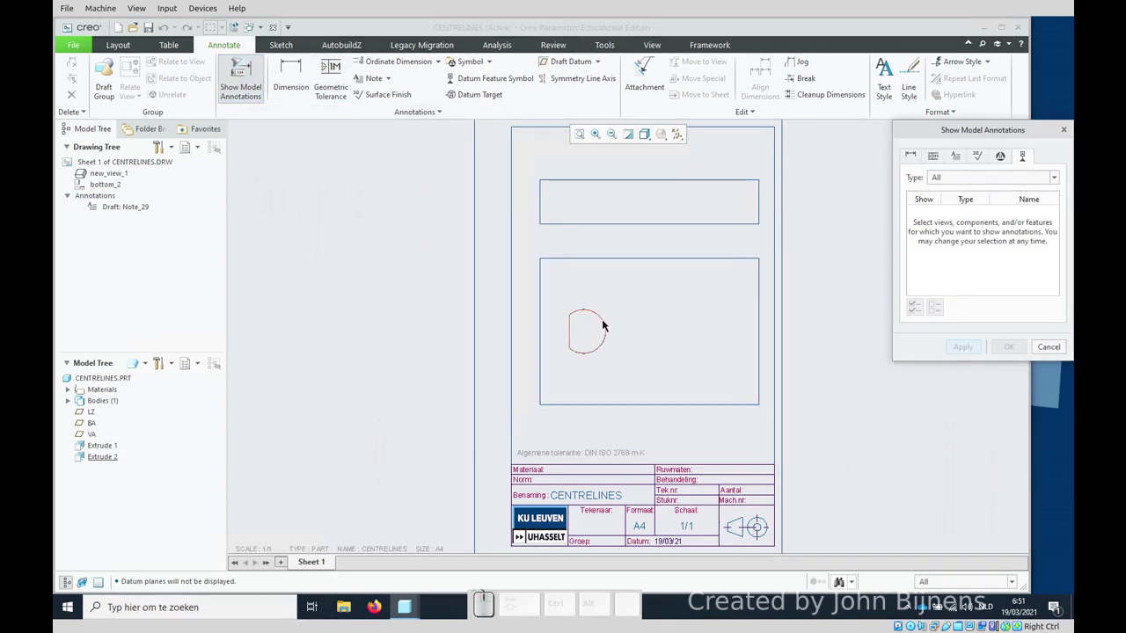
{"action": "left_click", "coordinate": [606, 320]}
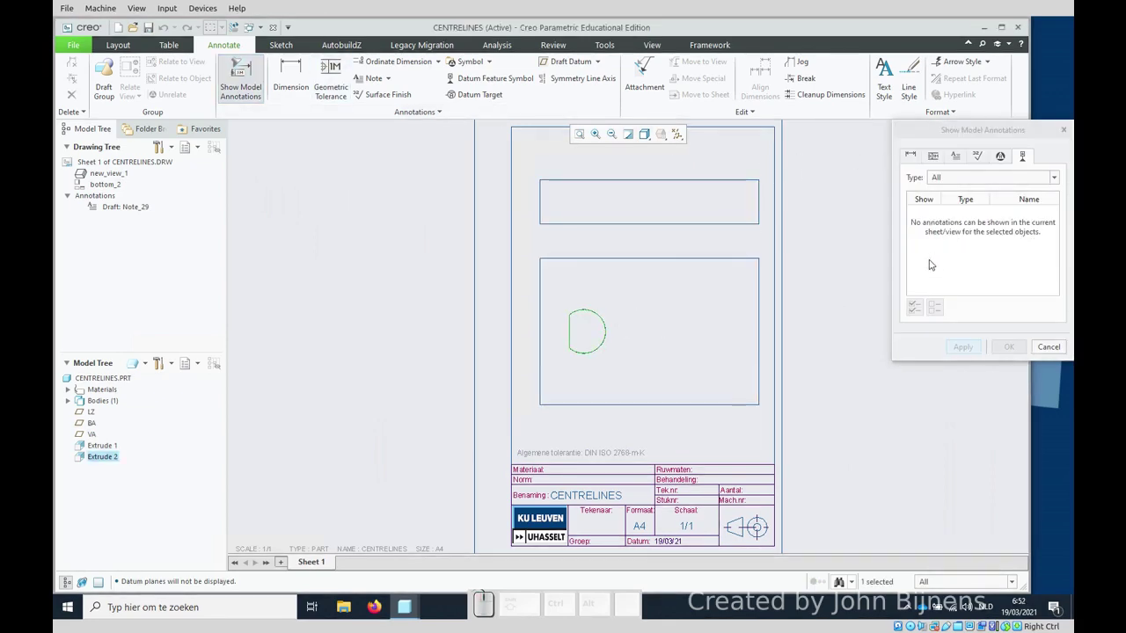
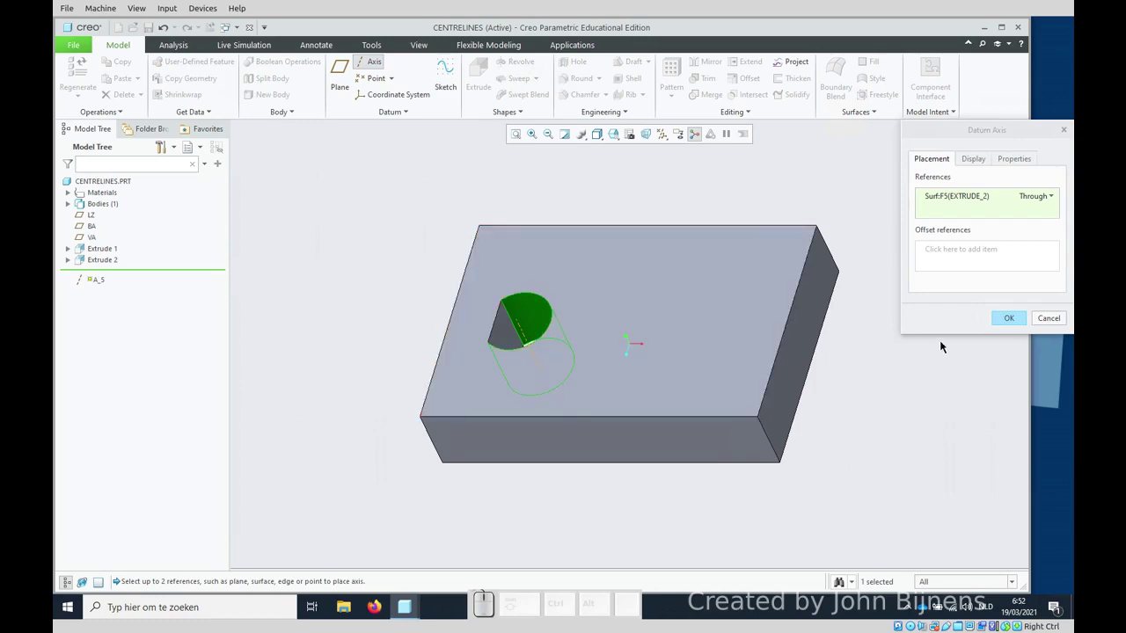
Step: Create datum axis A_5 through the D-cut's curved surface and redisplay the datum planes
{"action": "left_click", "coordinate": [1015, 315]}
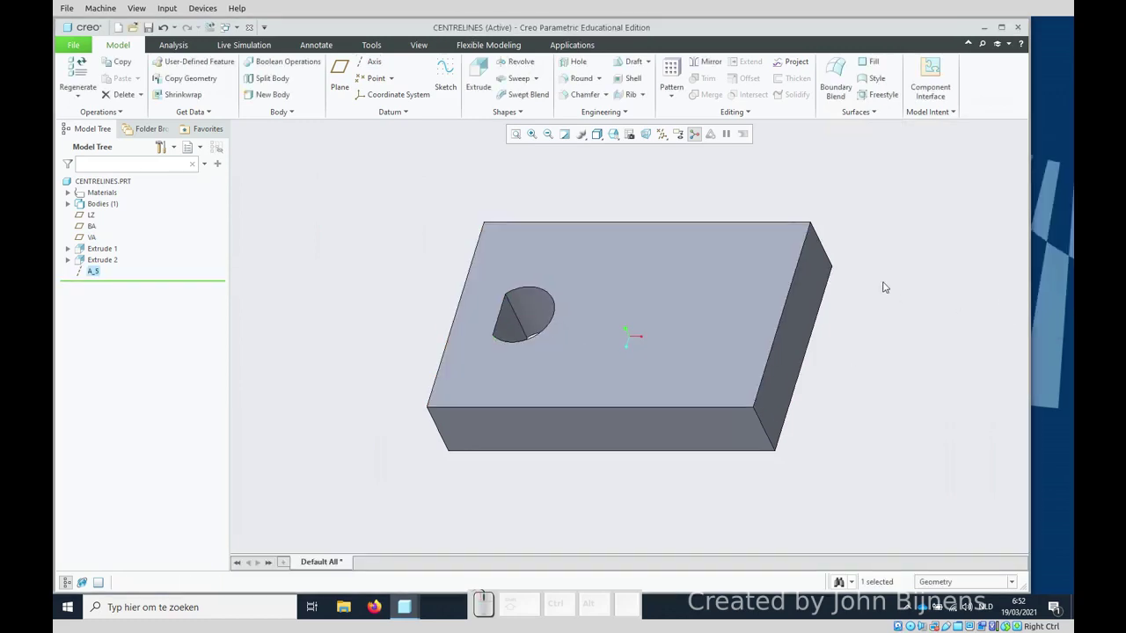
{"action": "left_click", "coordinate": [670, 134]}
{"action": "left_click", "coordinate": [665, 153]}
{"action": "left_click", "coordinate": [373, 233]}
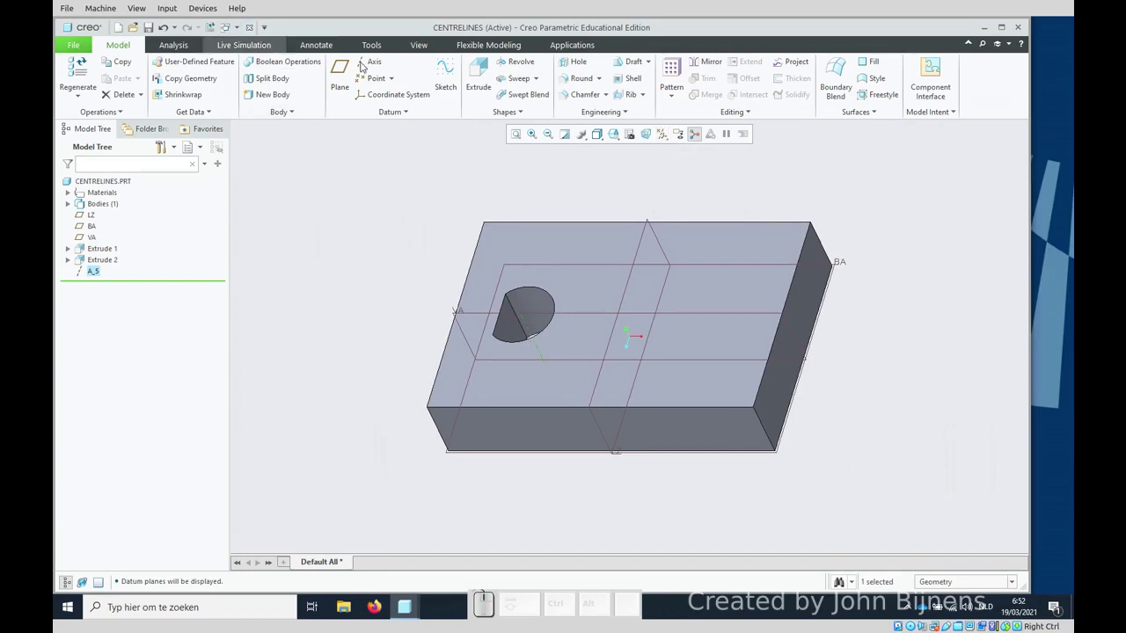
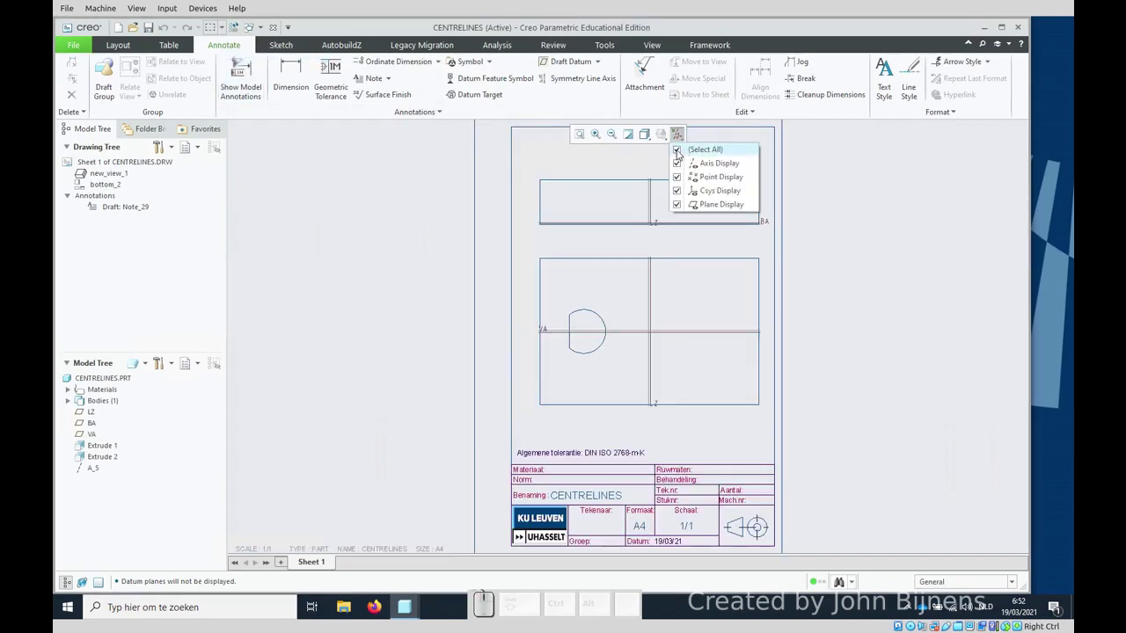
Step: Hide datums in the drawing and list the D-shaped cut's annotations, now showing axis A_5
{"action": "left_click", "coordinate": [682, 156]}
{"action": "left_click", "coordinate": [448, 255]}
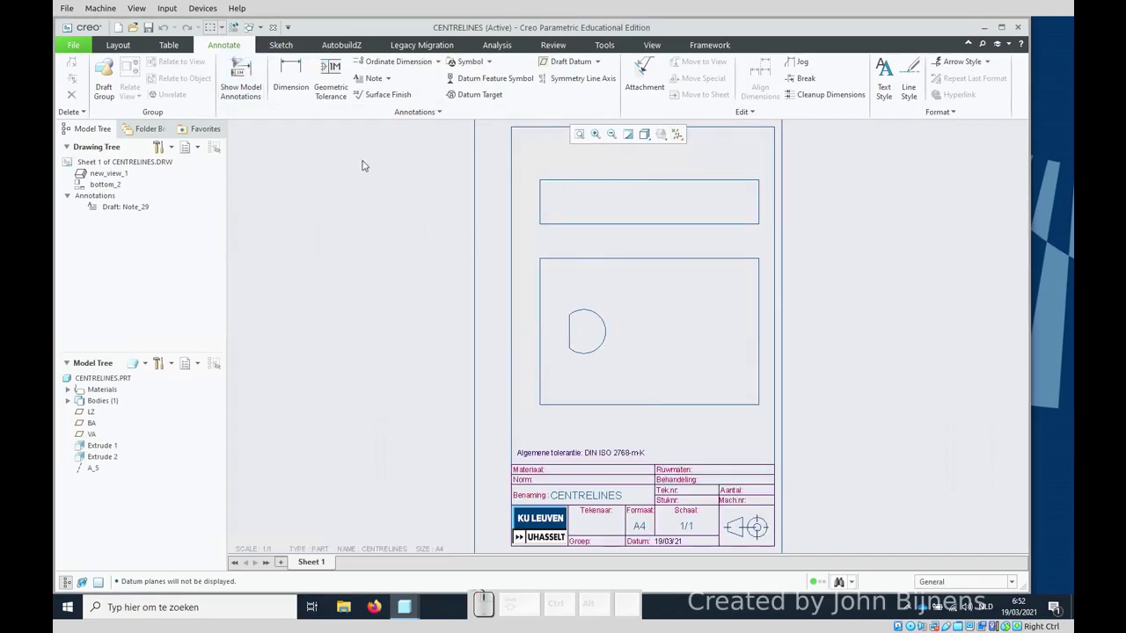
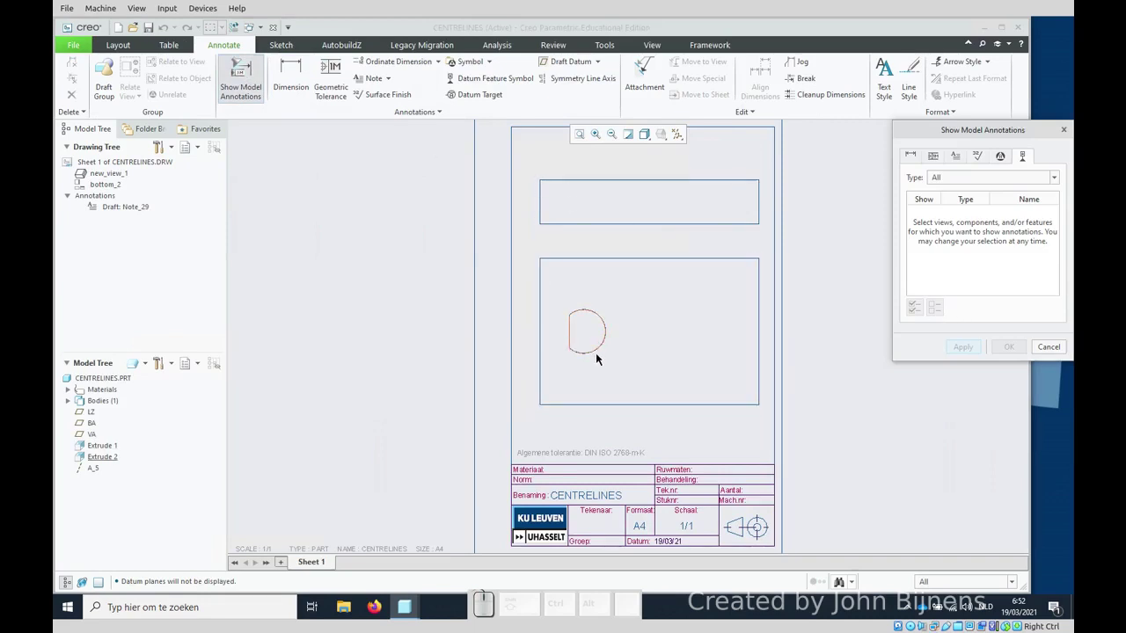
{"action": "left_click", "coordinate": [598, 356]}
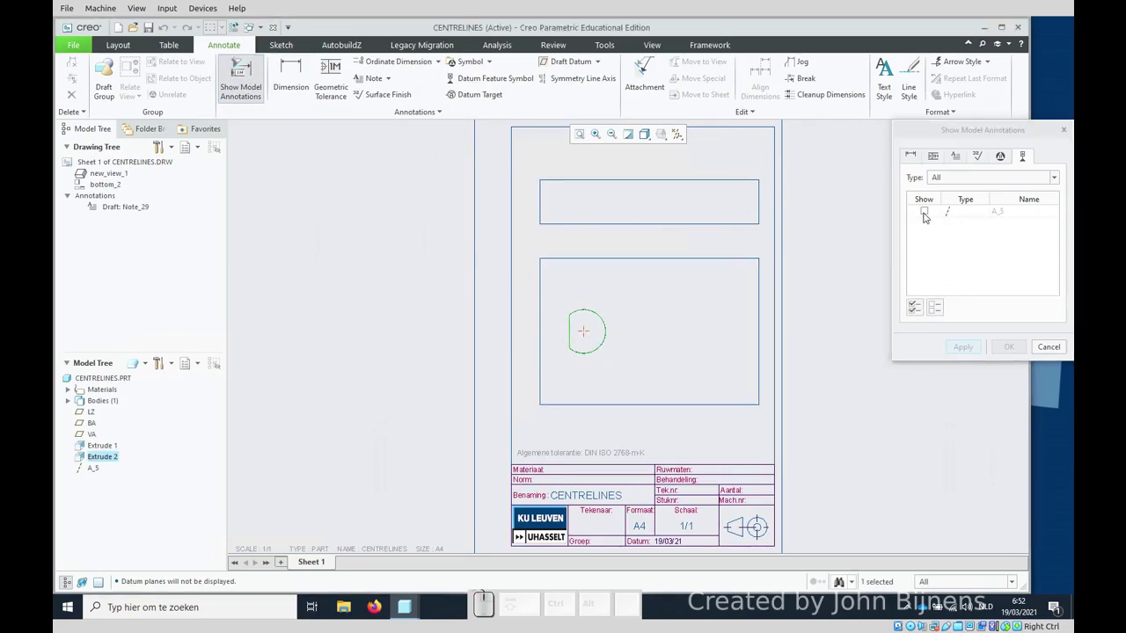